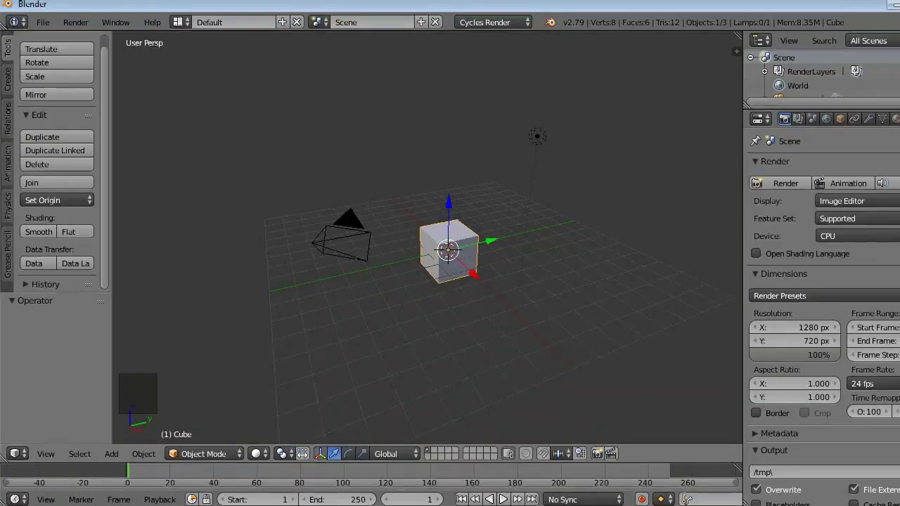
Step: Select the default cube and delete it from the scene
right_click(453, 246)
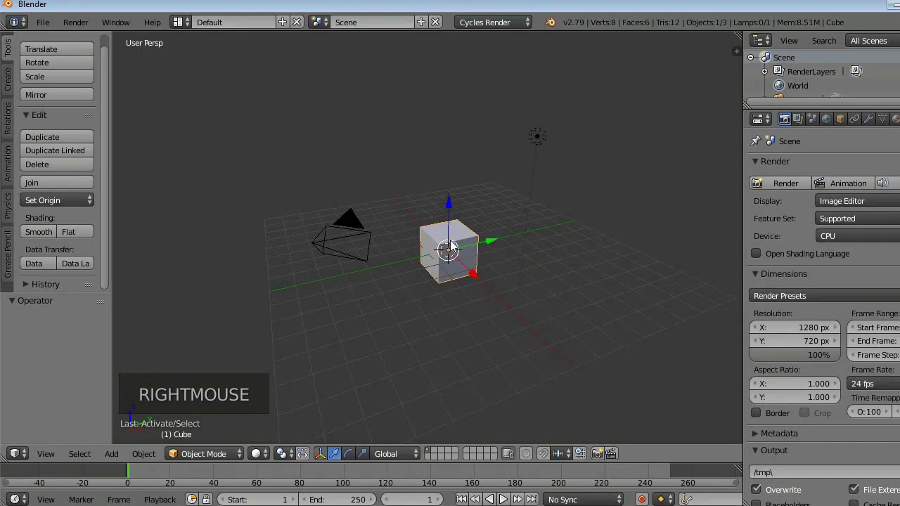
key(x)
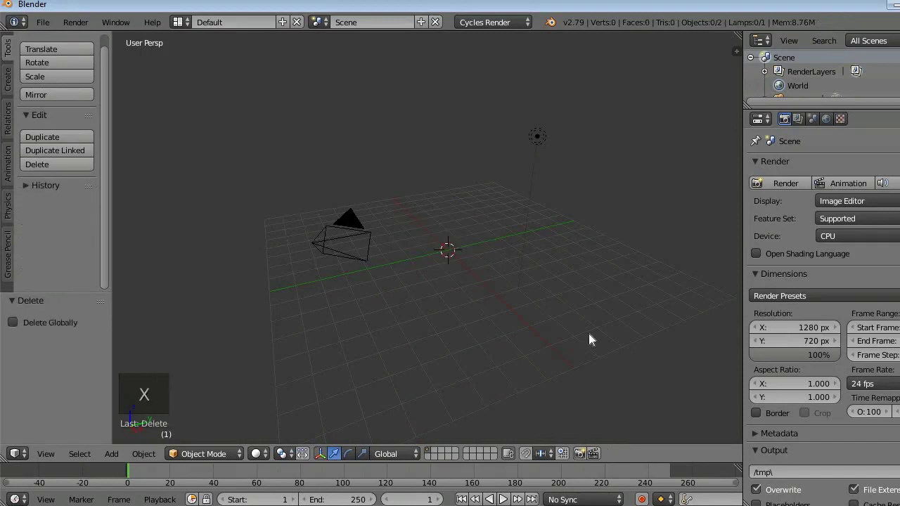
Step: Add a cylinder at the origin and scale it about 1.57 along Z
key(shift+a)
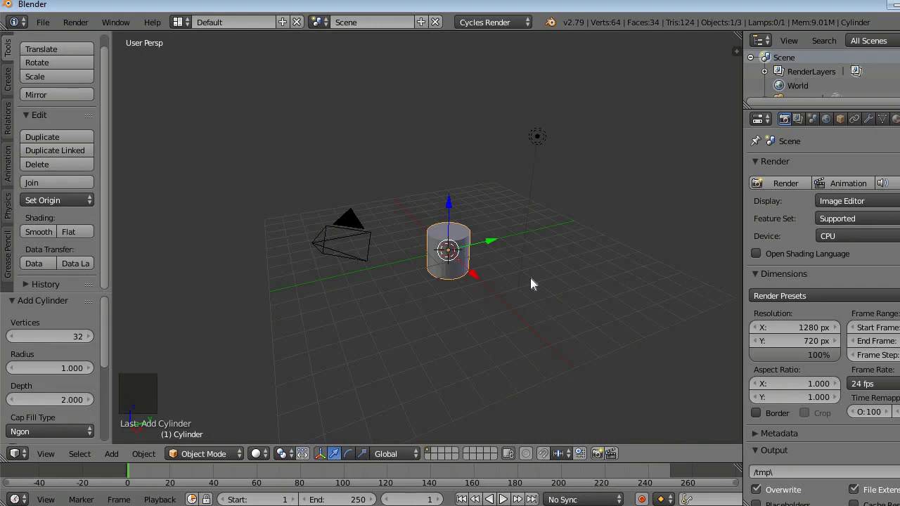
key(s)
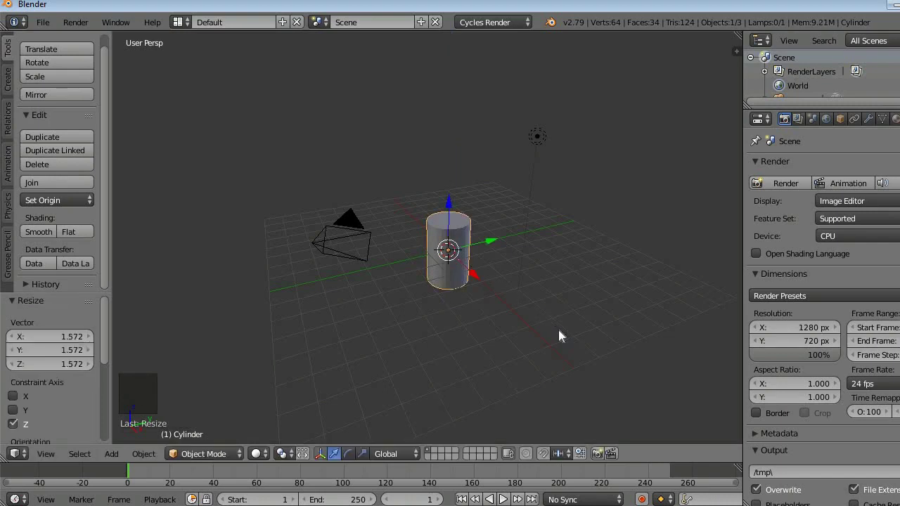
Step: Switch to orthographic front view with wireframe shading and zoom onto the cylinder
key(KP_5)
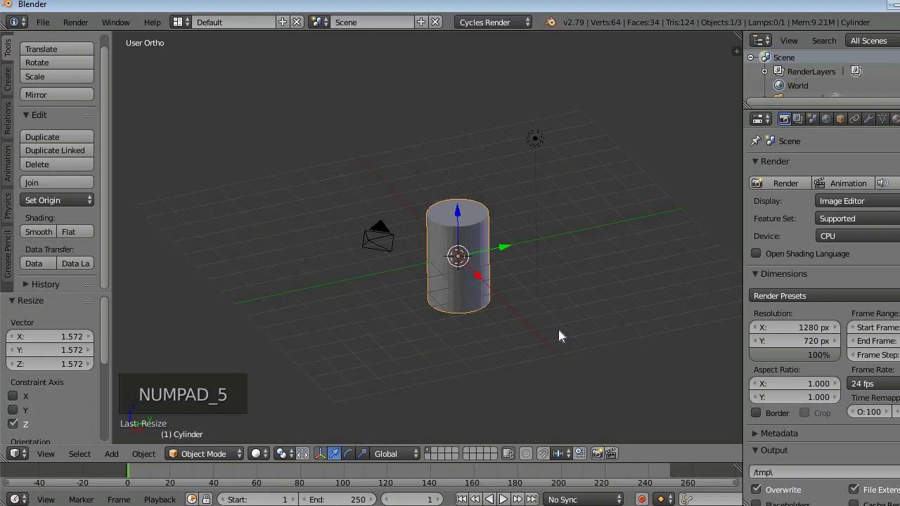
key(KP_1)
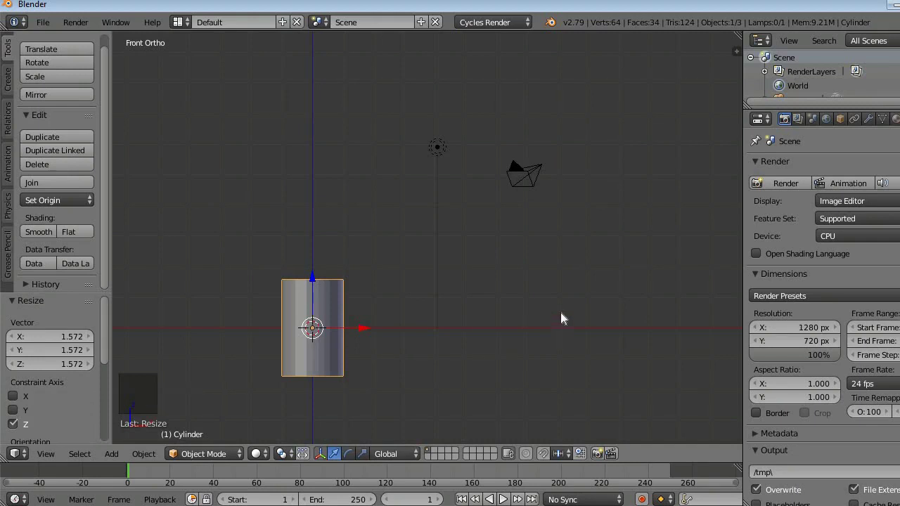
key(z)
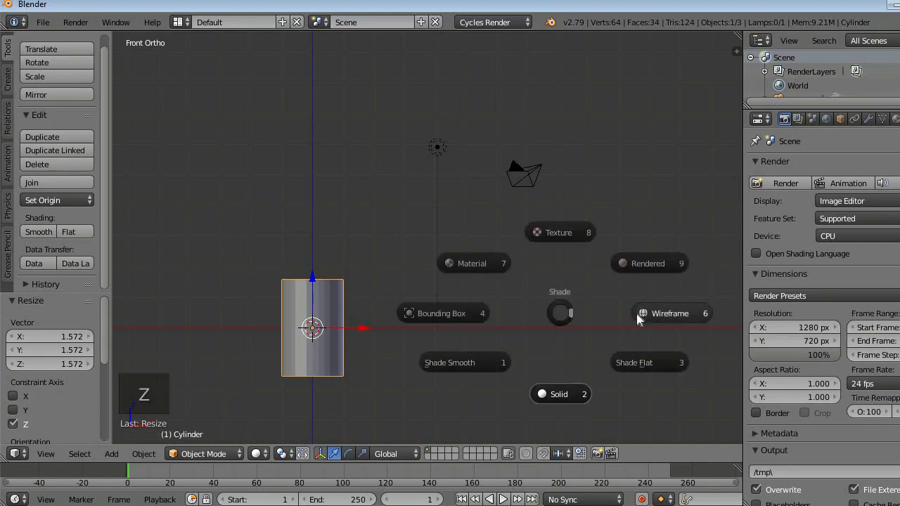
scroll(up, 3)
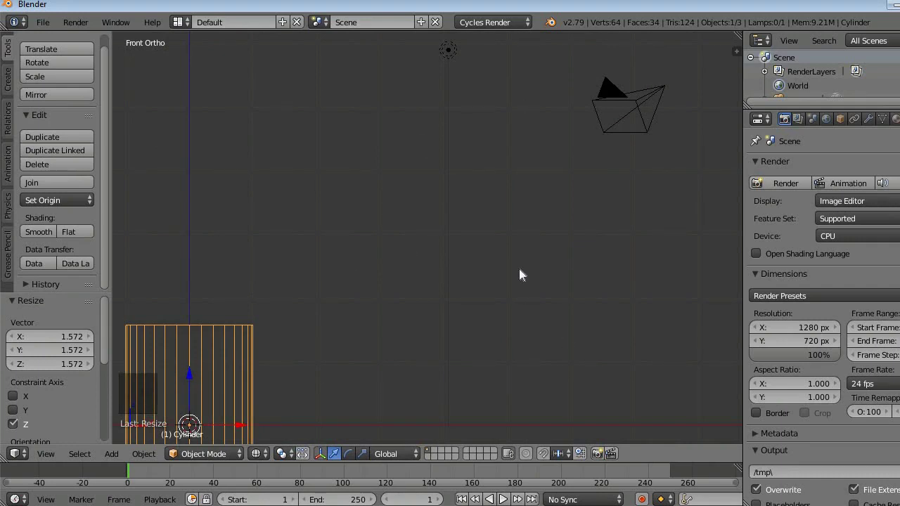
scroll(down, 3)
scroll(up, 3)
scroll(down, 3)
scroll(up, 3)
scroll(down, 3)
scroll(up, 3)
scroll(down, 3)
scroll(up, 3)
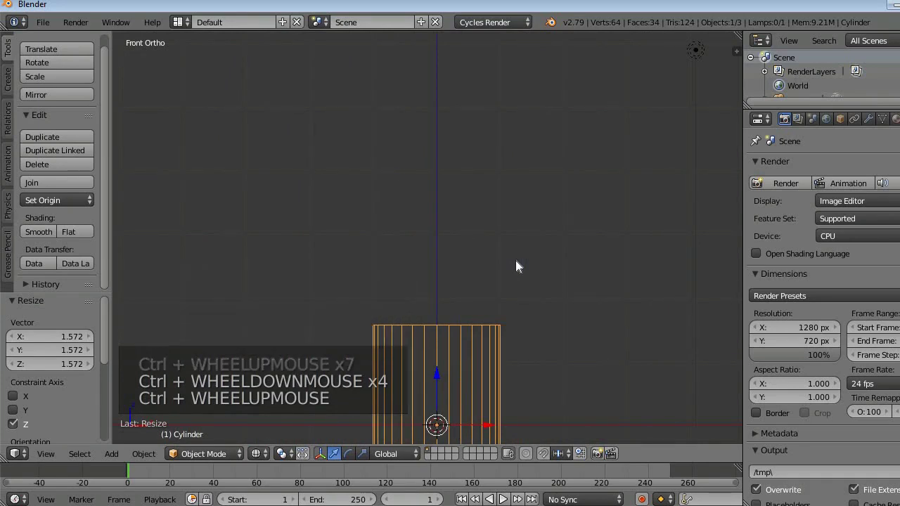
scroll(down, 3)
scroll(up, 3)
scroll(down, 3)
scroll(up, 3)
scroll(down, 3)
scroll(up, 3)
scroll(down, 3)
scroll(up, 3)
scroll(down, 3)
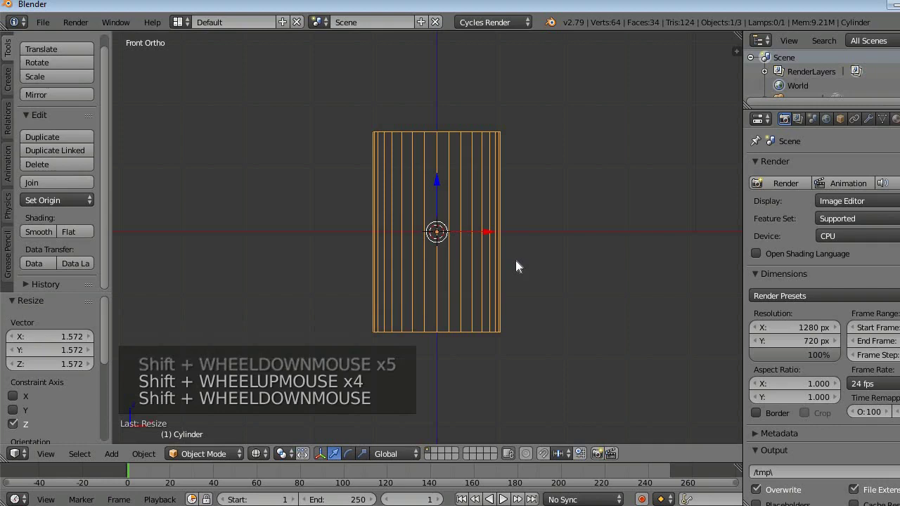
scroll(down, 3)
scroll(up, 3)
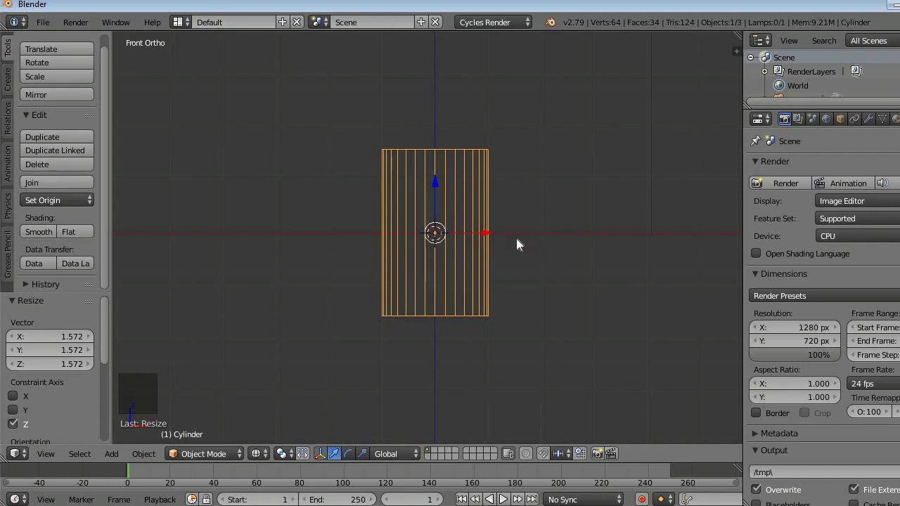
Step: Enter Edit Mode on the cylinder and box-select only its top ring of vertices
key(a)
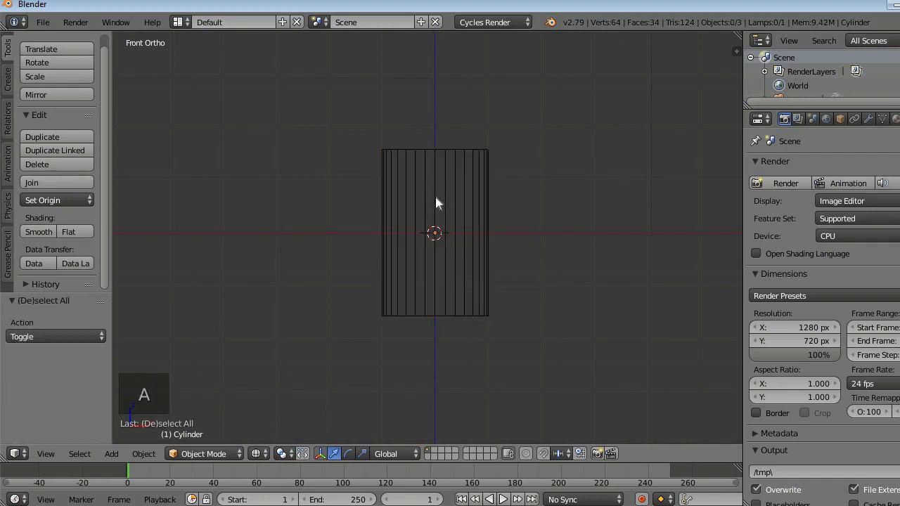
right_click(439, 202)
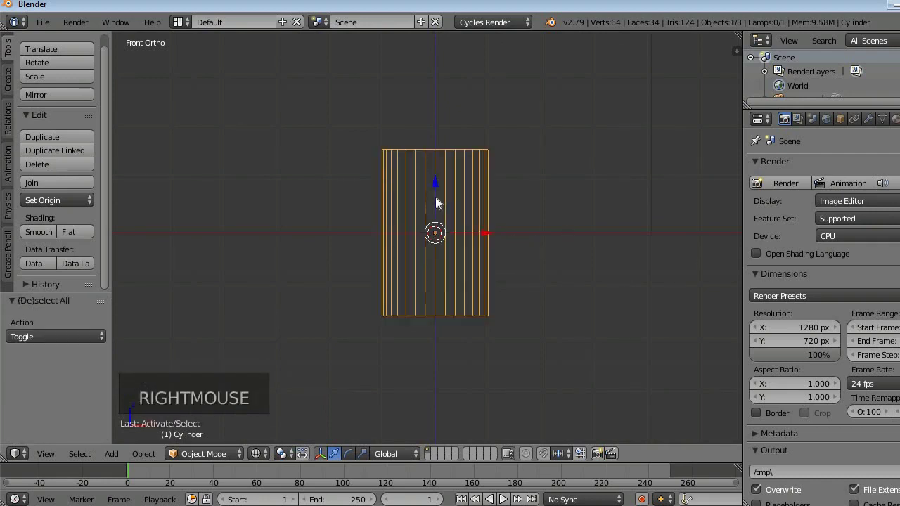
key(Tab)
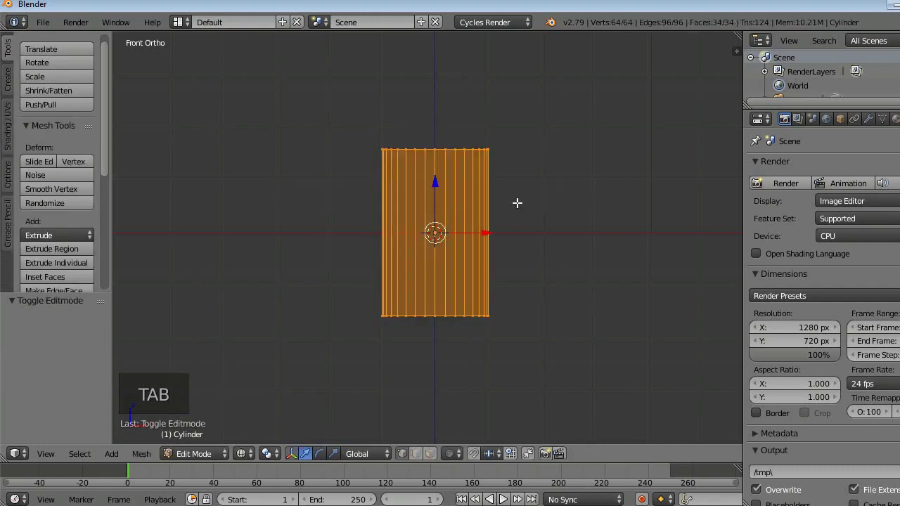
key(a)
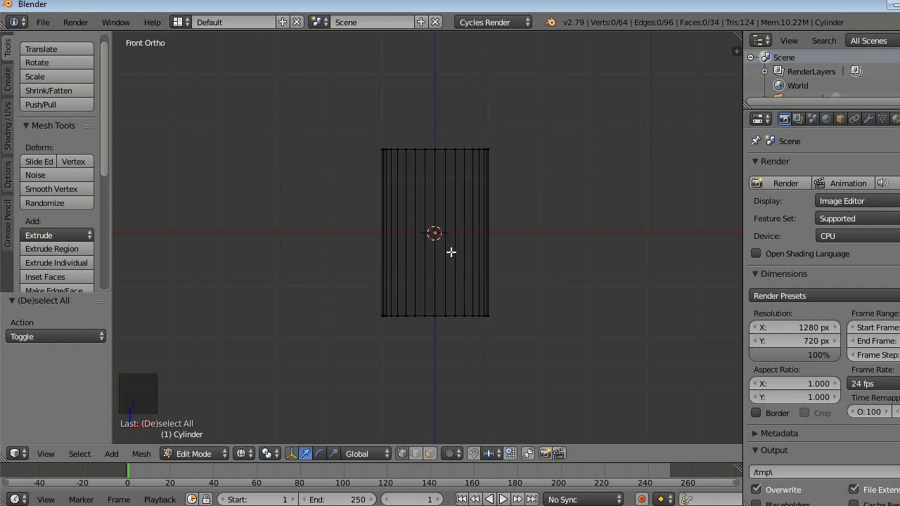
key(b)
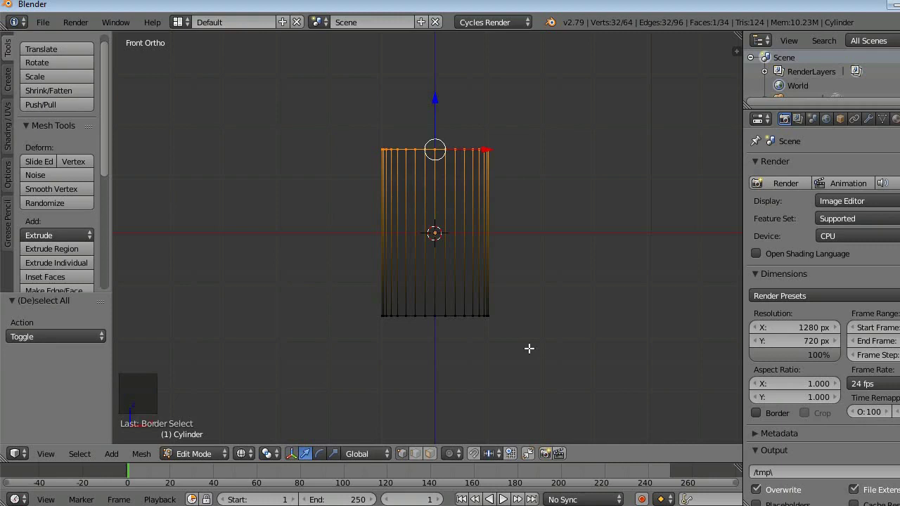
Step: Bevel the top rim into a 7-segment rounded dome, then deselect everything
key(ctrl+b)
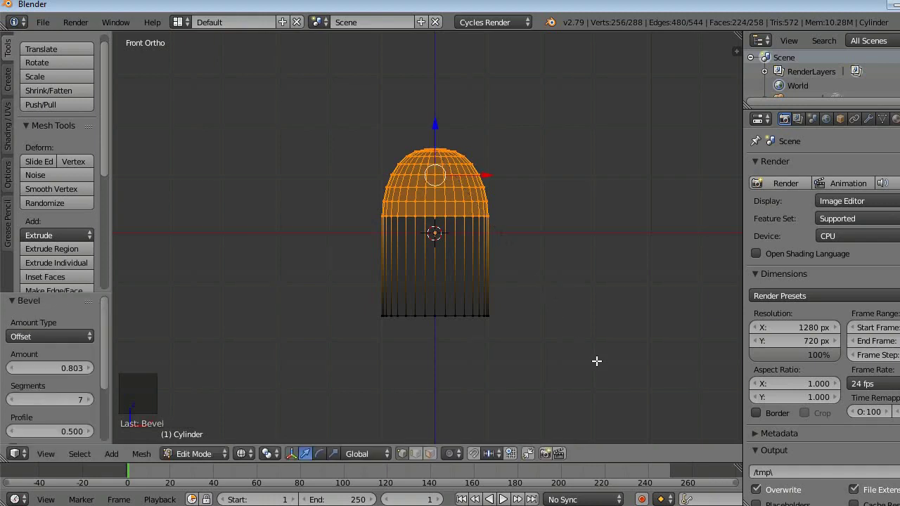
key(a)
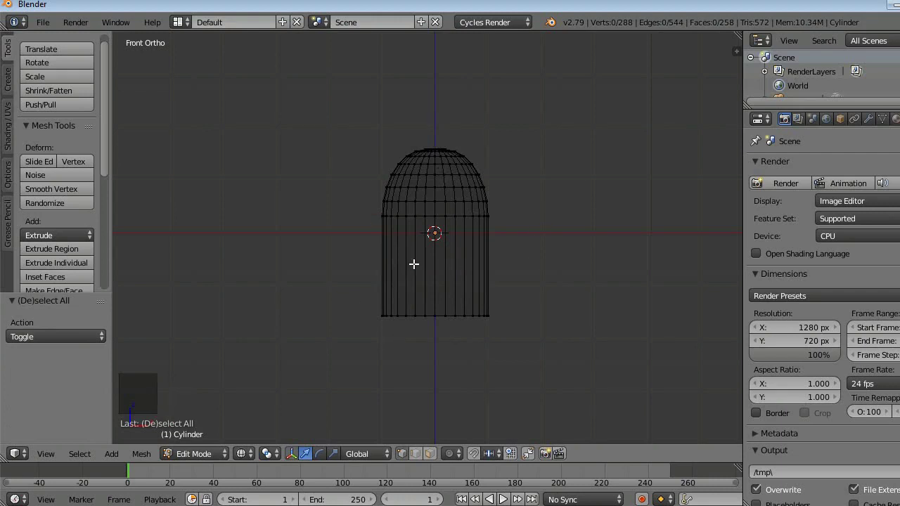
Step: Extrude the bottom rim down in three short steps and shrink it to 0.93
key(b)
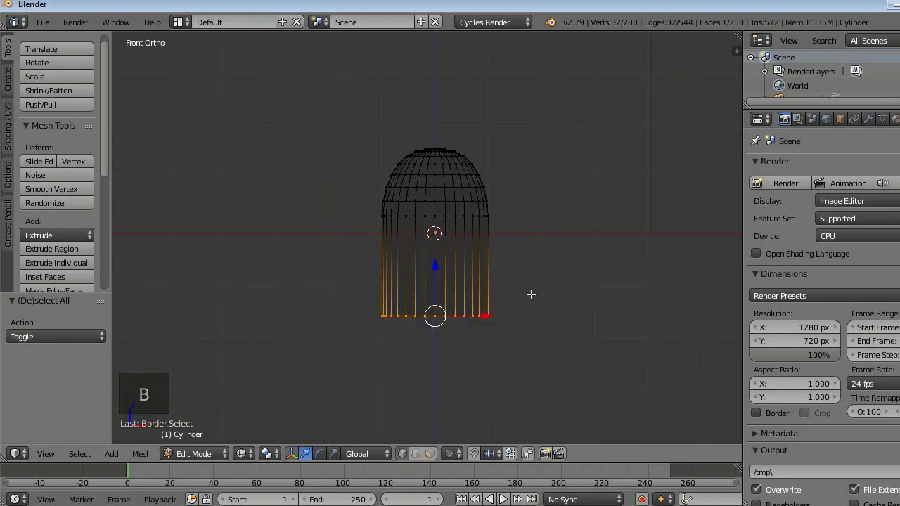
key(e)
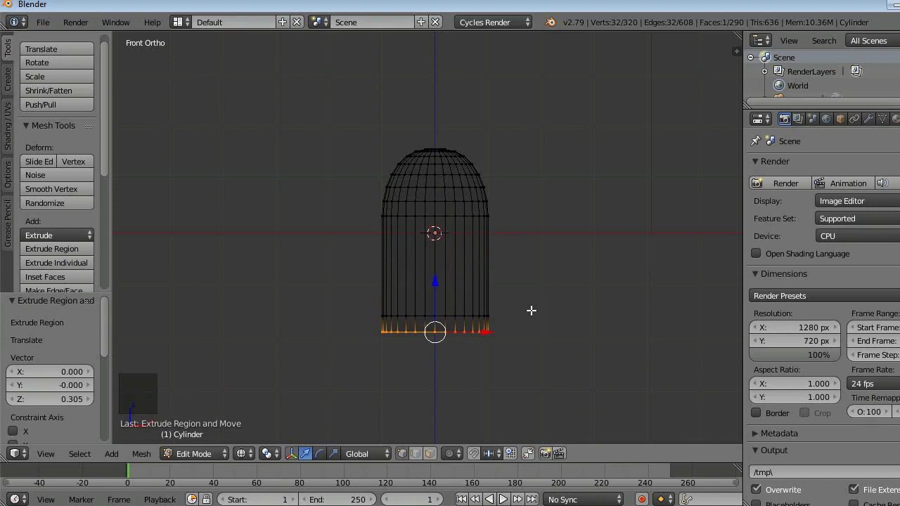
key(e)
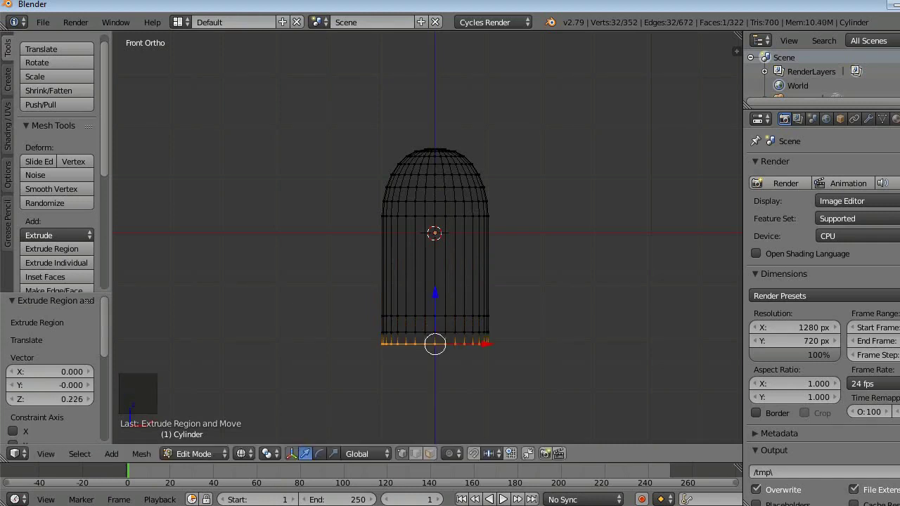
key(e)
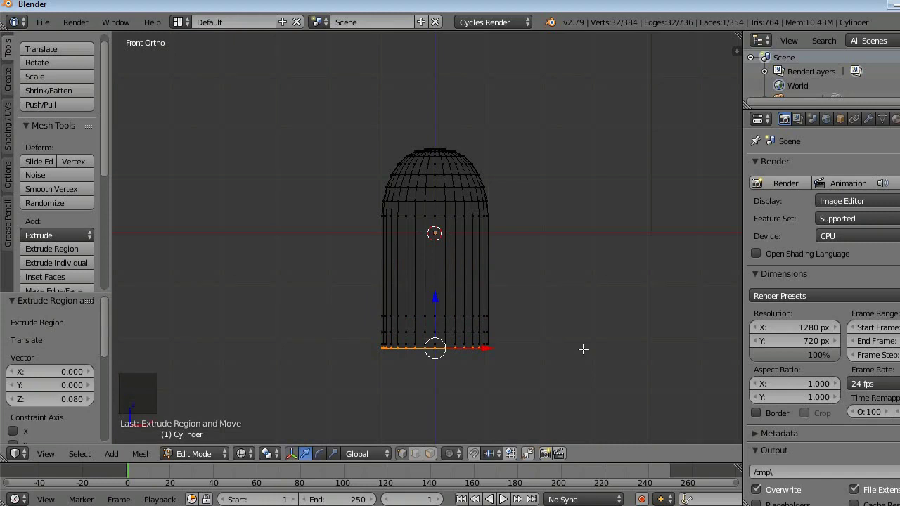
key(s)
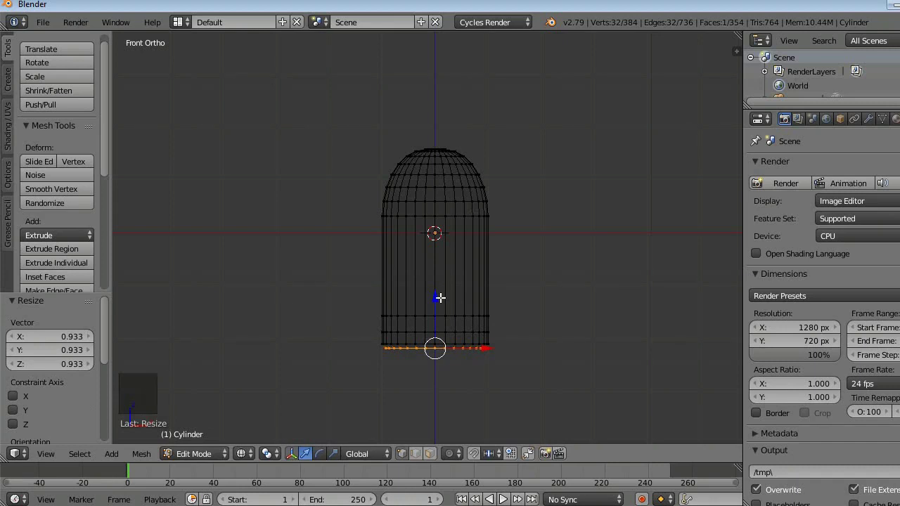
click(441, 294)
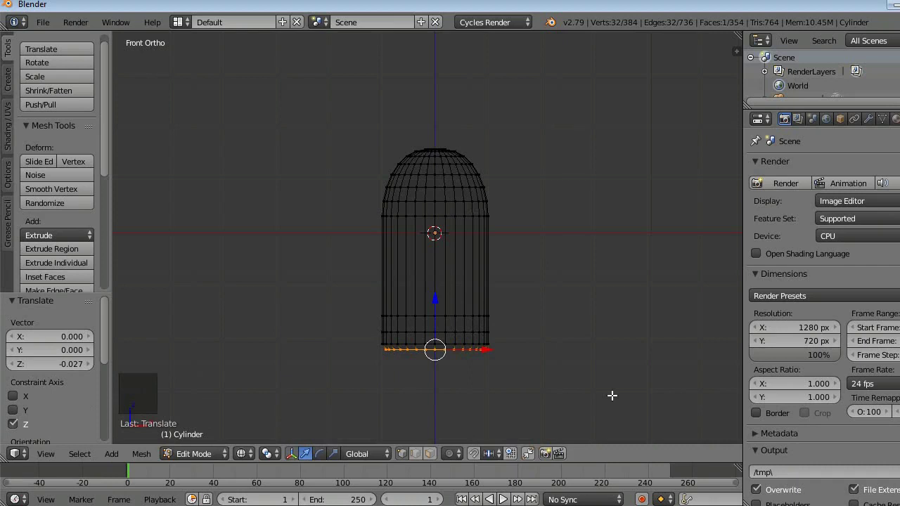
scroll(up, 3)
scroll(down, 3)
scroll(up, 3)
Step: Narrow the bottom ring and extrude two short, slightly tapered rings downward
scroll(down, 3)
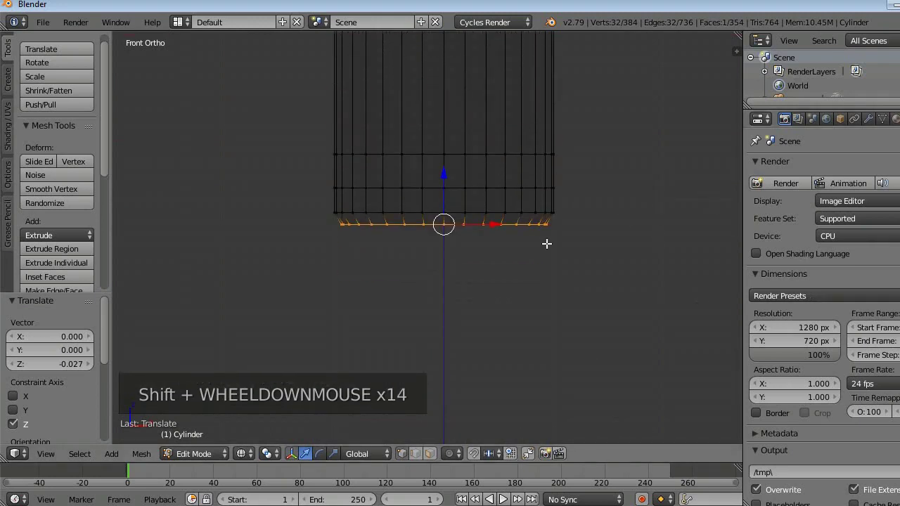
key(s)
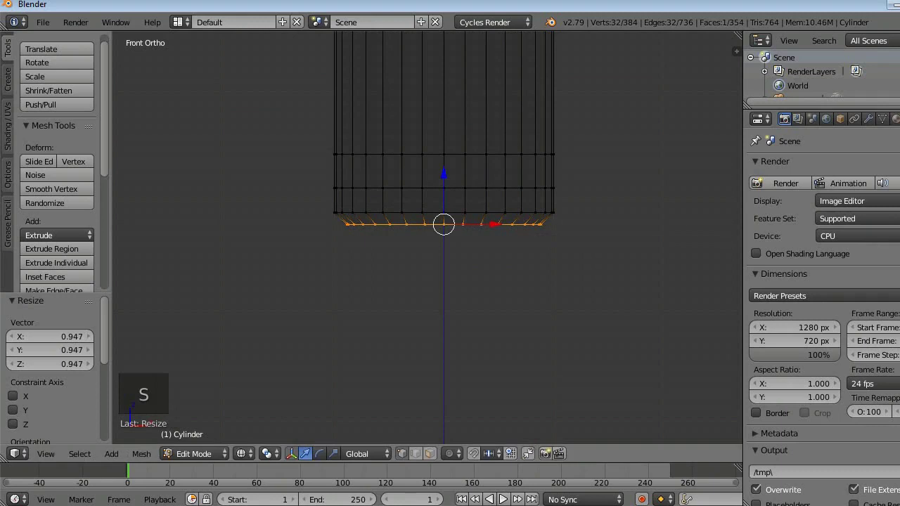
key(e)
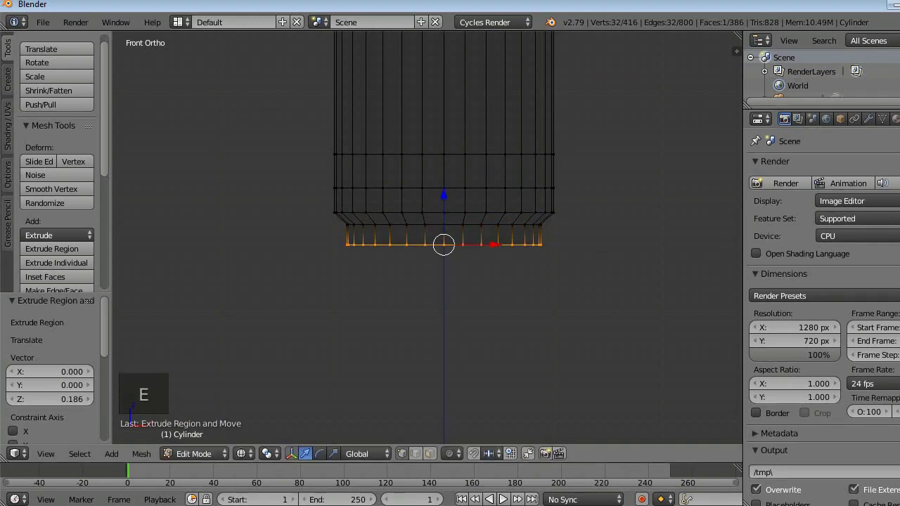
key(s)
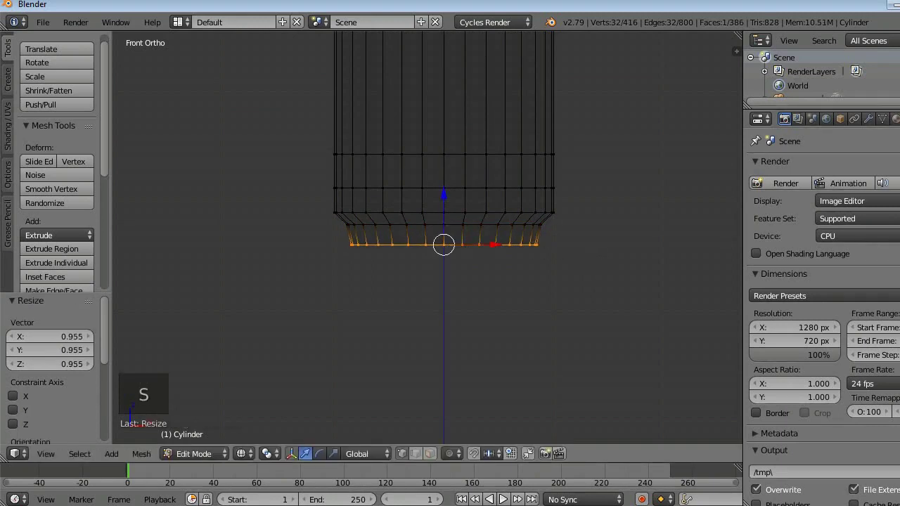
key(e)
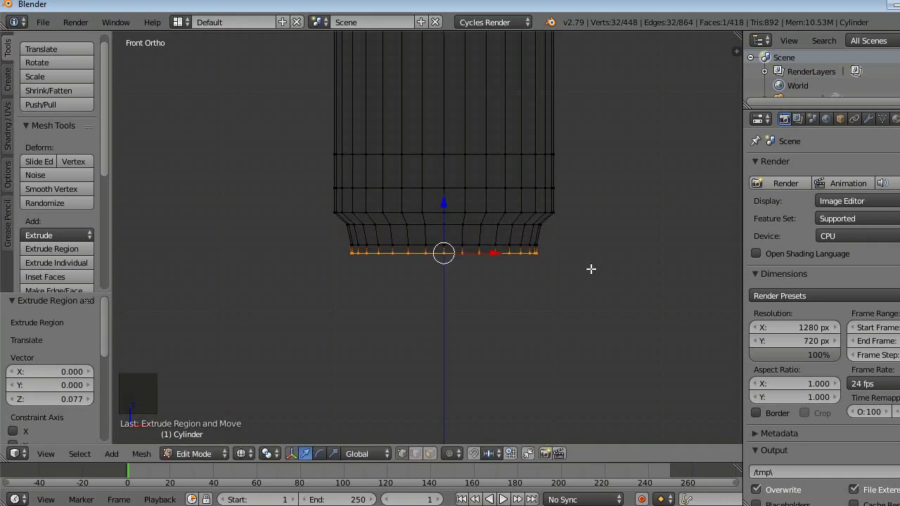
Step: Flare the lowest ring outward to about 1.23 and extrude a straight segment below it
key(e)
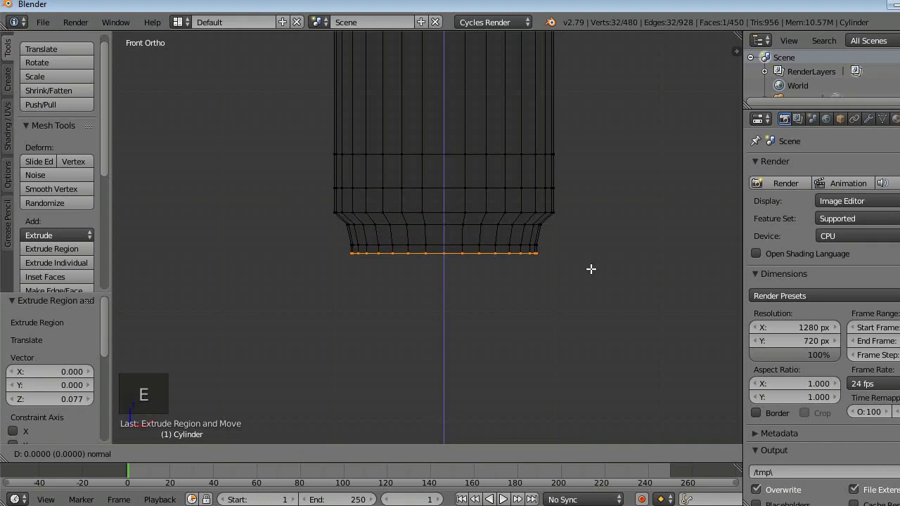
key(s)
key(e)
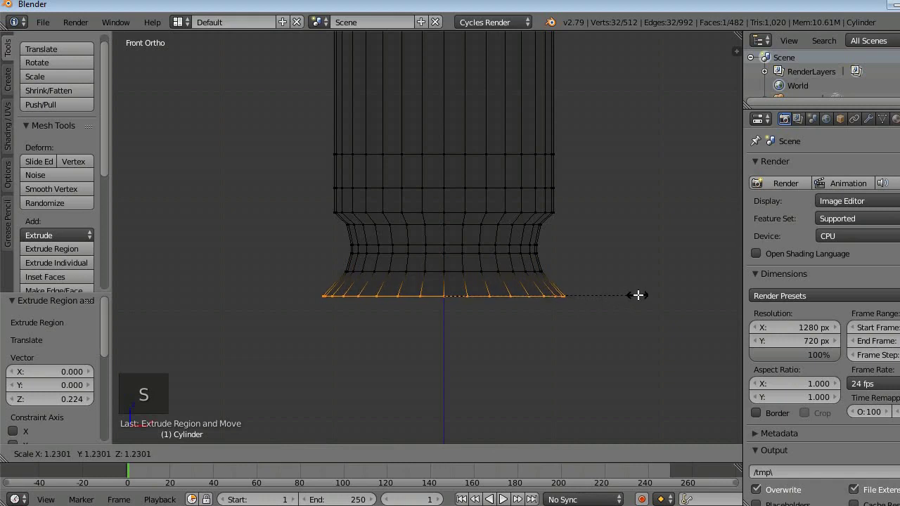
key(e)
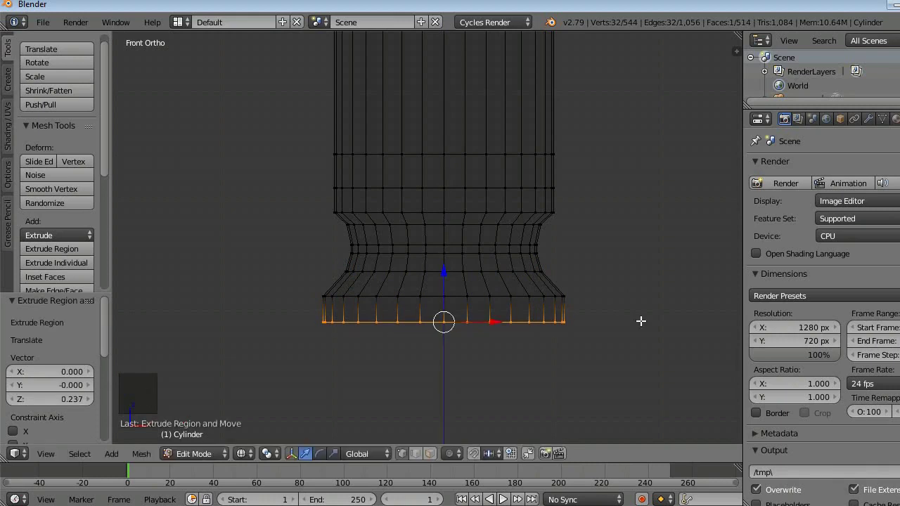
click(642, 317)
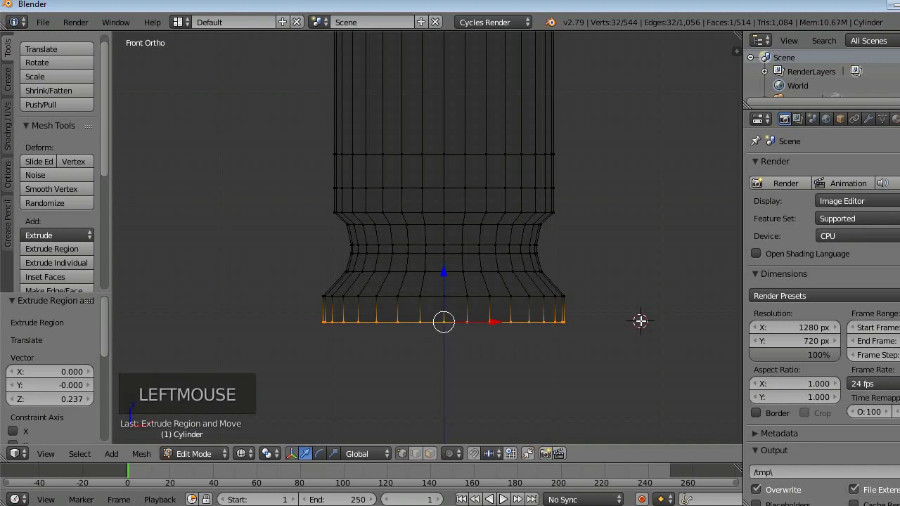
key(e)
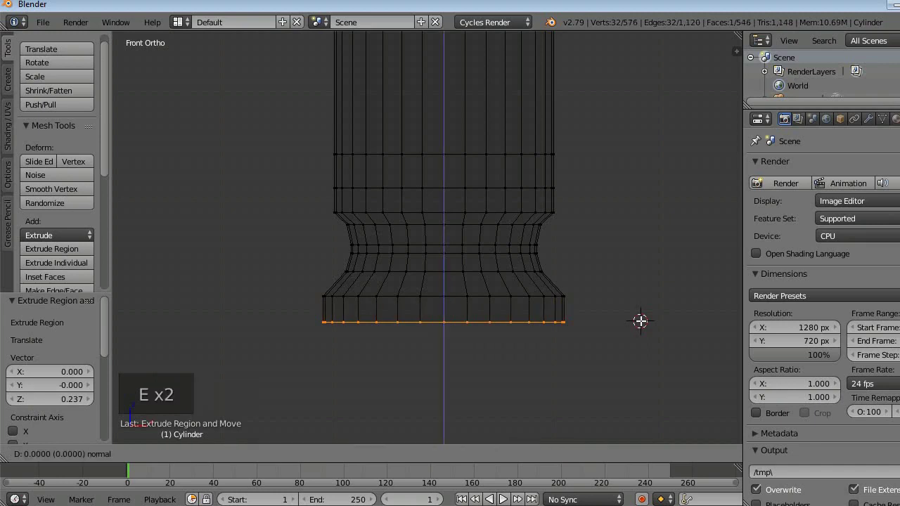
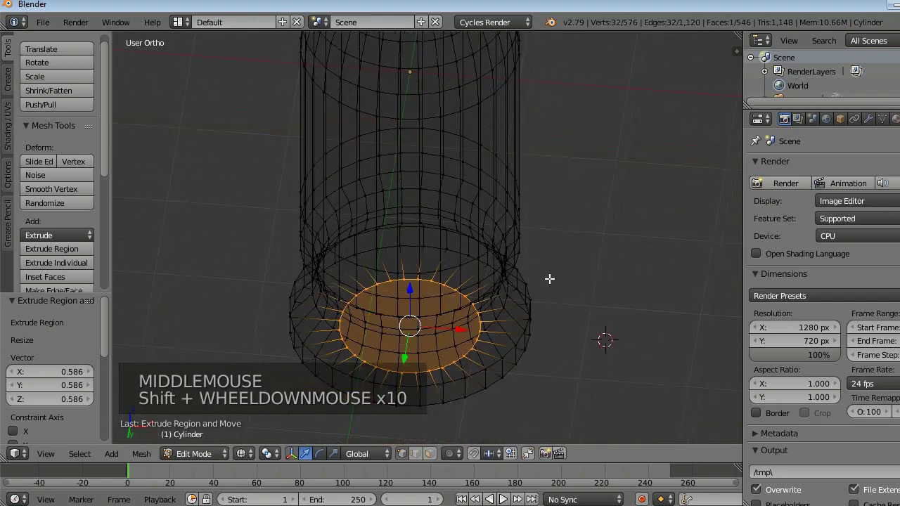
Step: Shrink the bottom face to about 0.54, return to front wireframe view and deselect all
key(ctrl+z)
key(e)
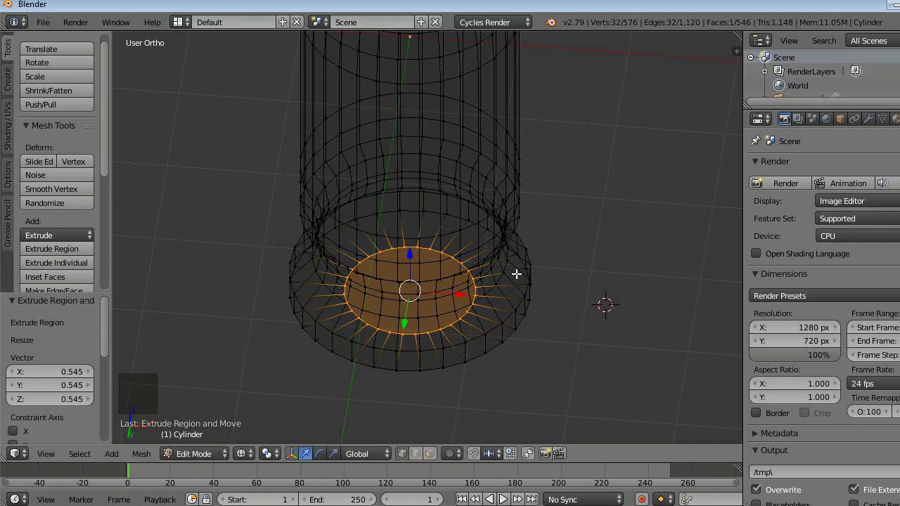
key(z)
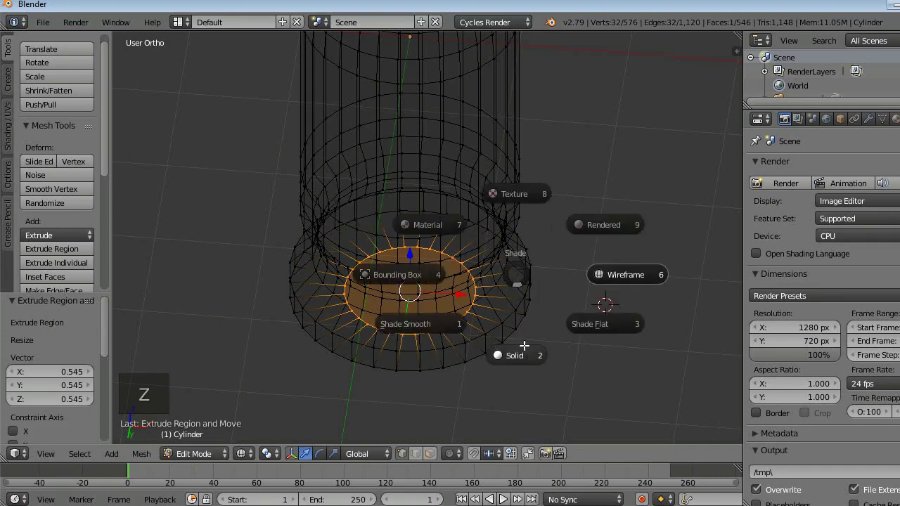
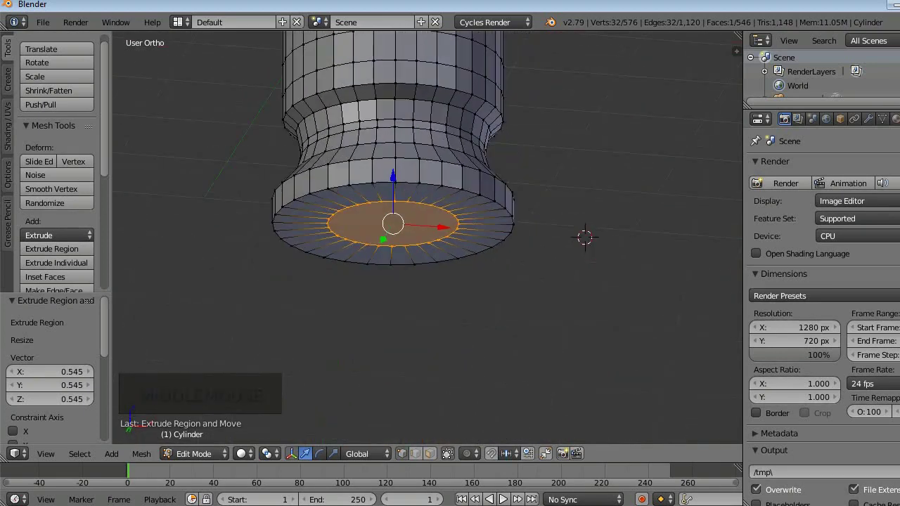
key(z)
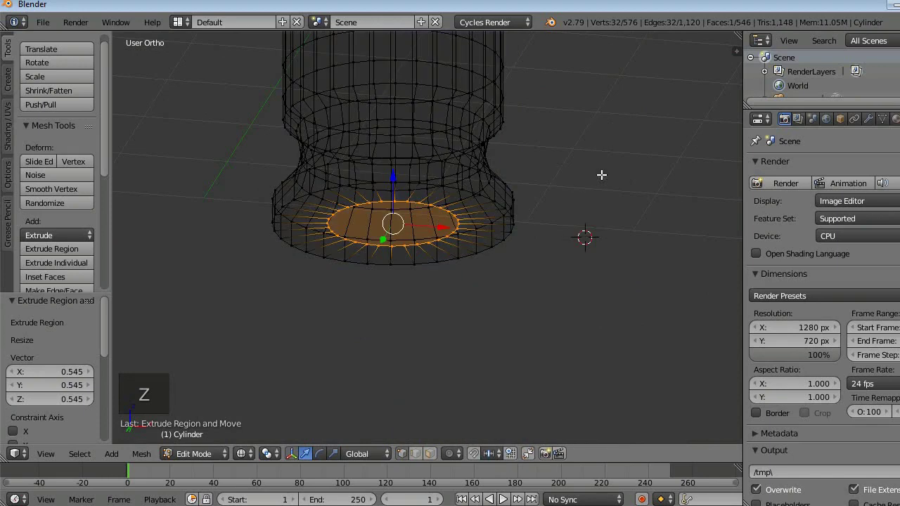
key(KP_1)
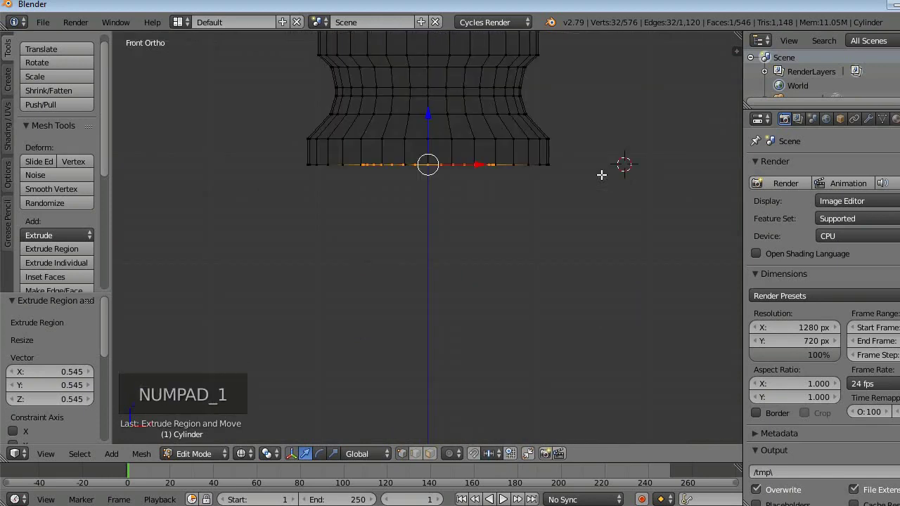
key(a)
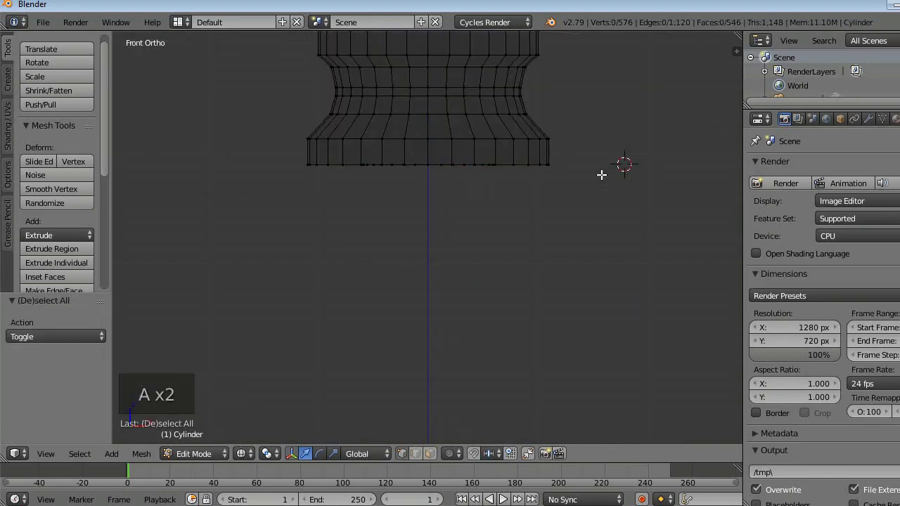
scroll(up, 3)
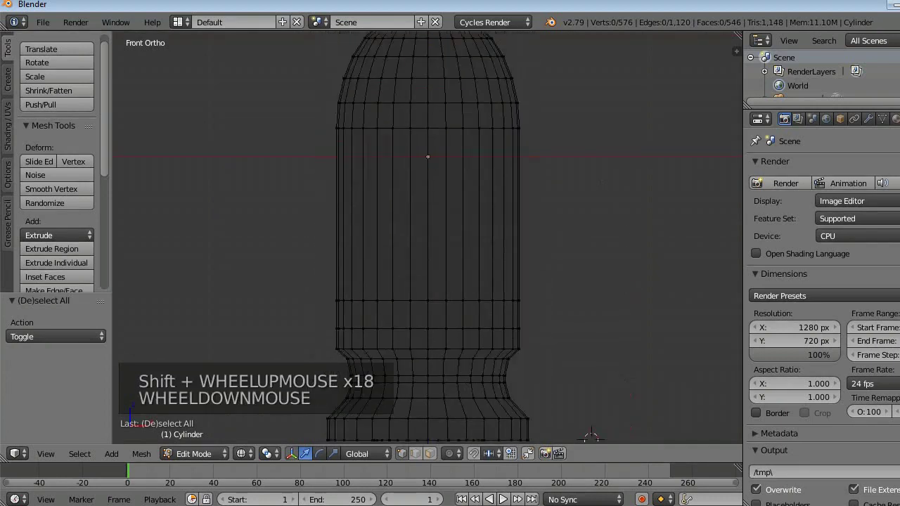
scroll(down, 3)
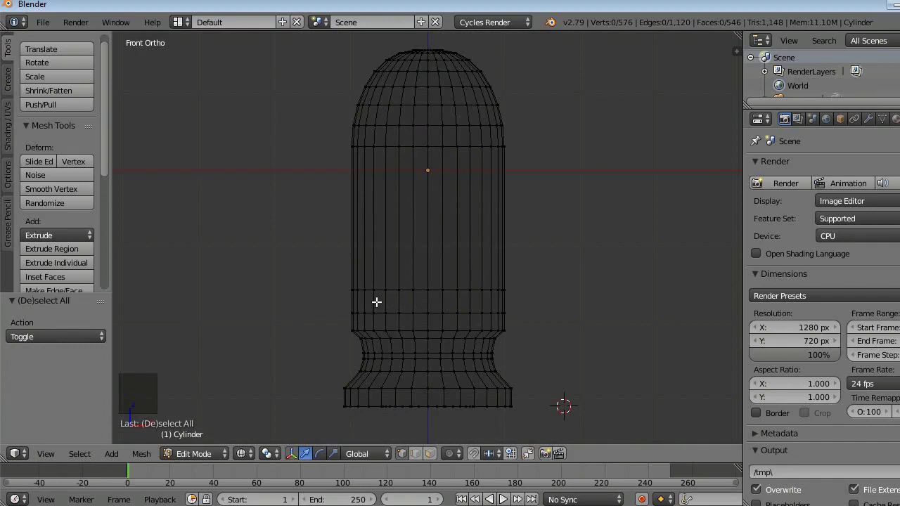
scroll(up, 3)
Step: Switch the viewport to solid shading and enable face select mode
scroll(down, 3)
scroll(up, 3)
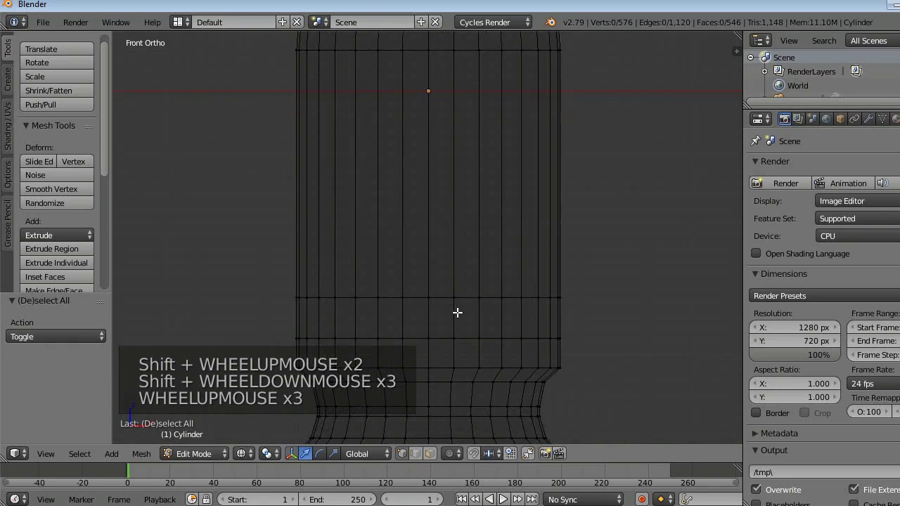
scroll(down, 3)
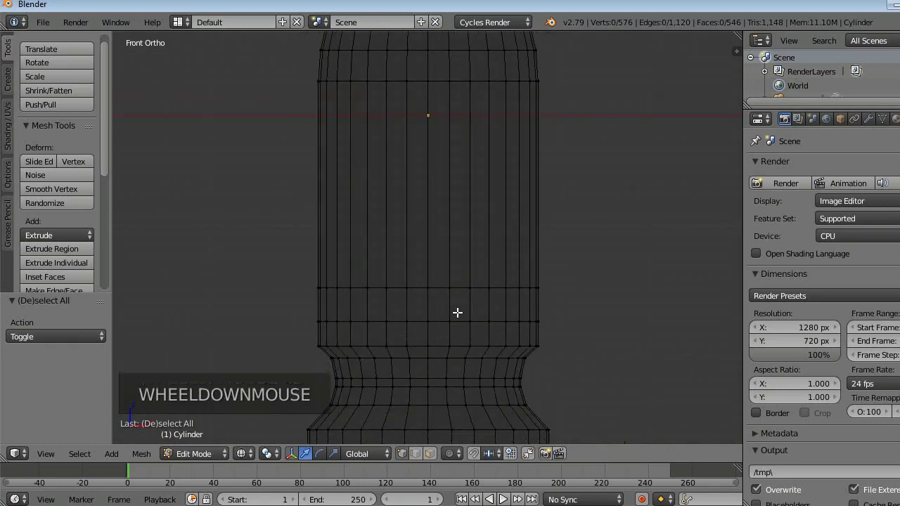
key(z)
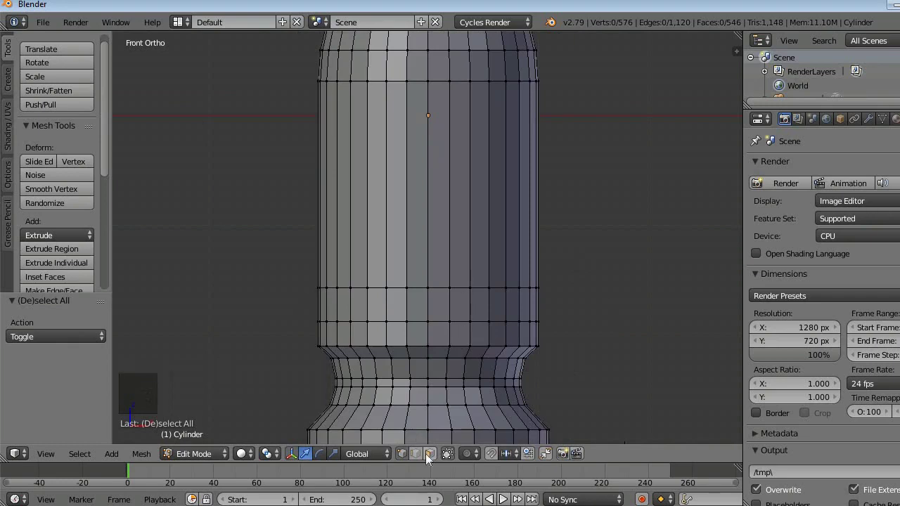
click(429, 460)
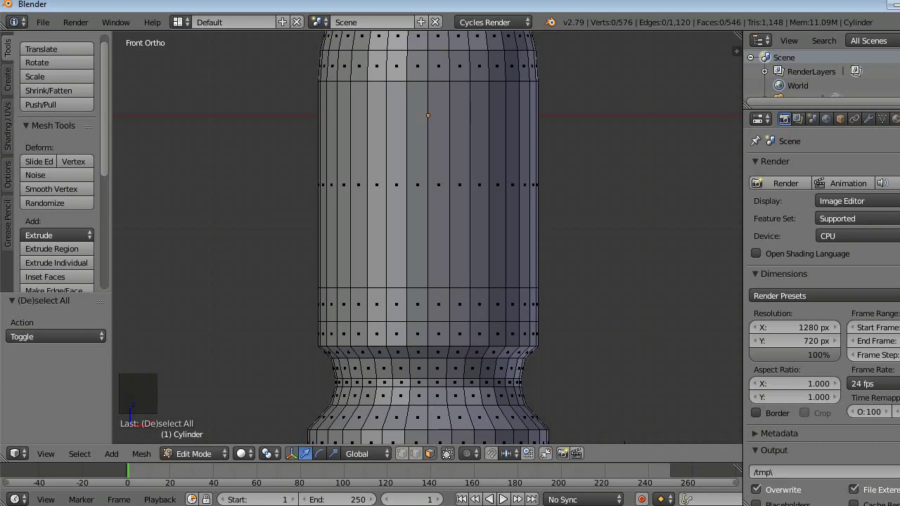
Step: Select the ring of faces above the base and extrude it in place
right_click(443, 293)
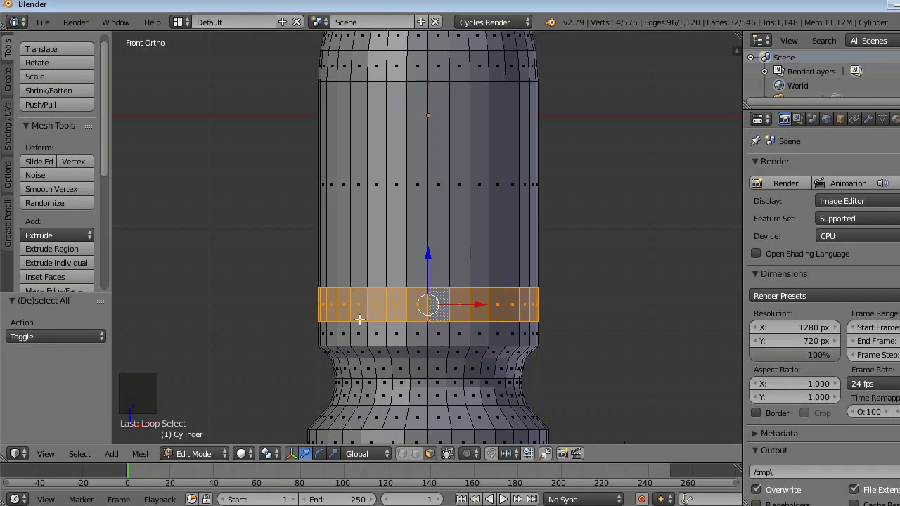
middle_click(427, 363)
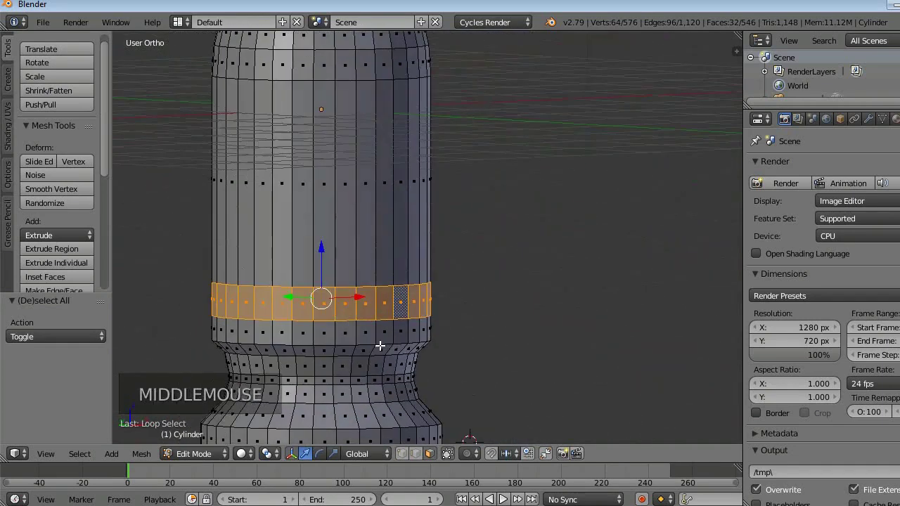
key(KP_1)
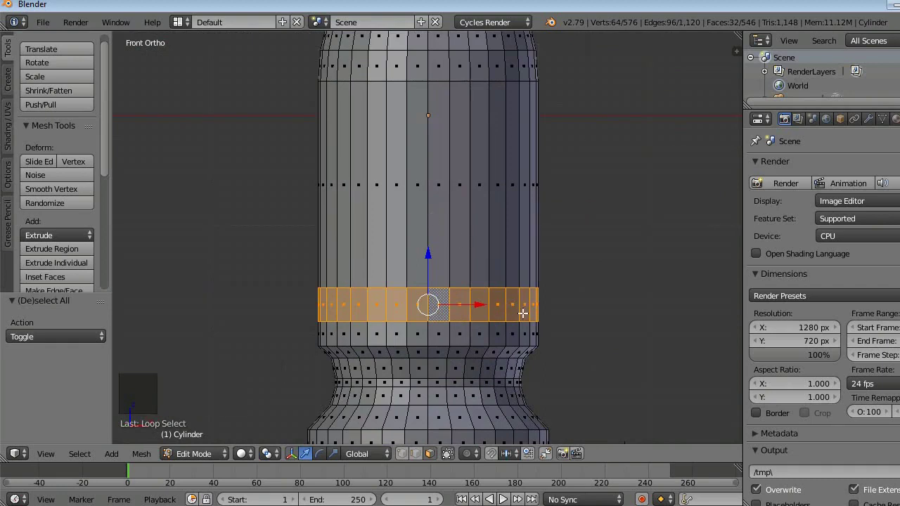
key(e)
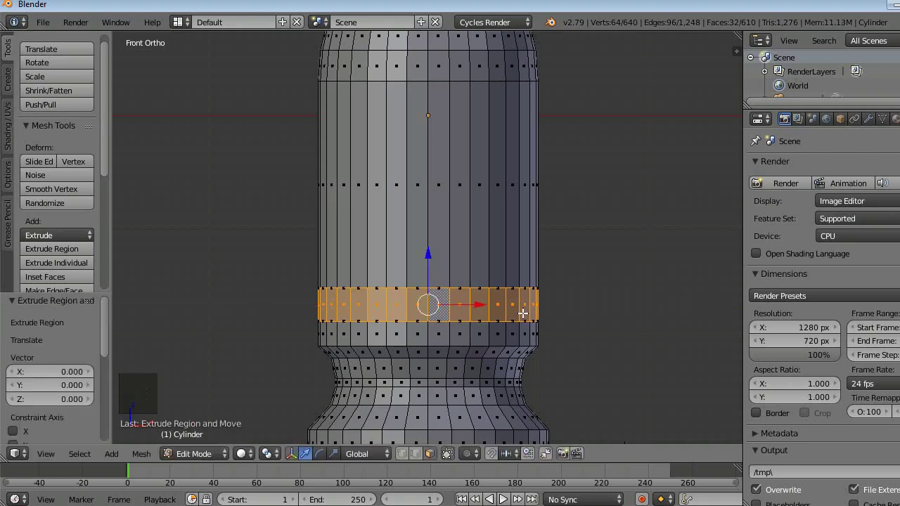
Step: Scale the extruded band outward into a protruding collar around the shaft
key(s)
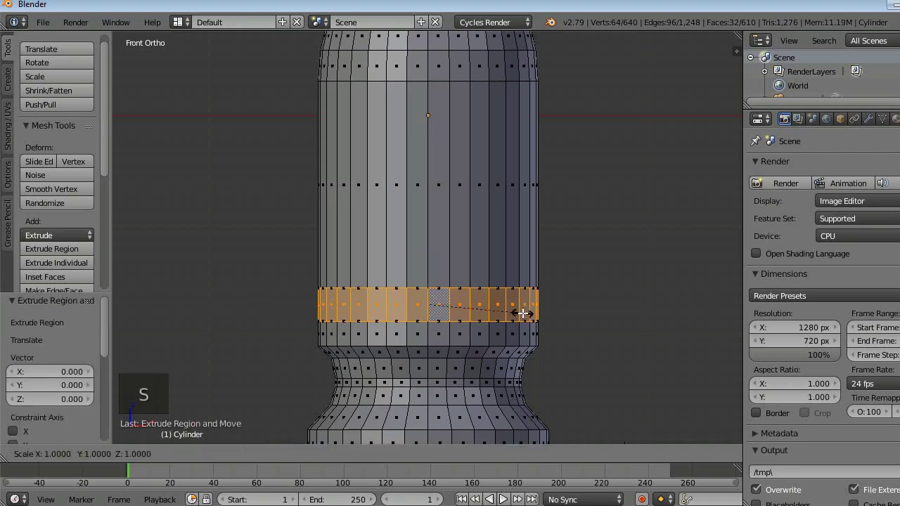
middle_click(508, 271)
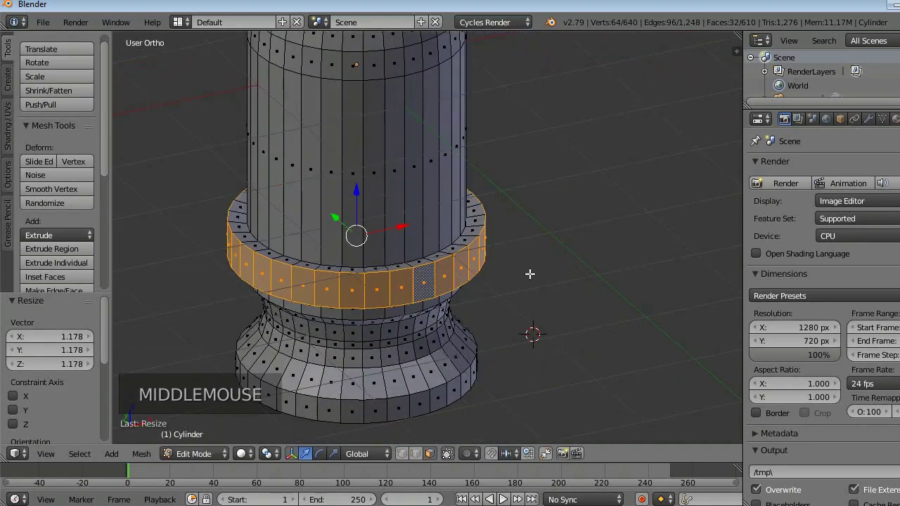
key(s)
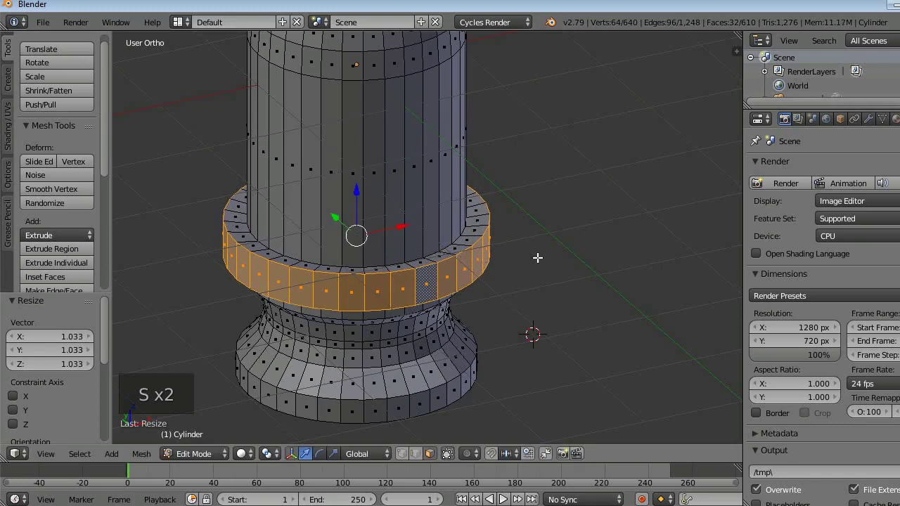
key(s)
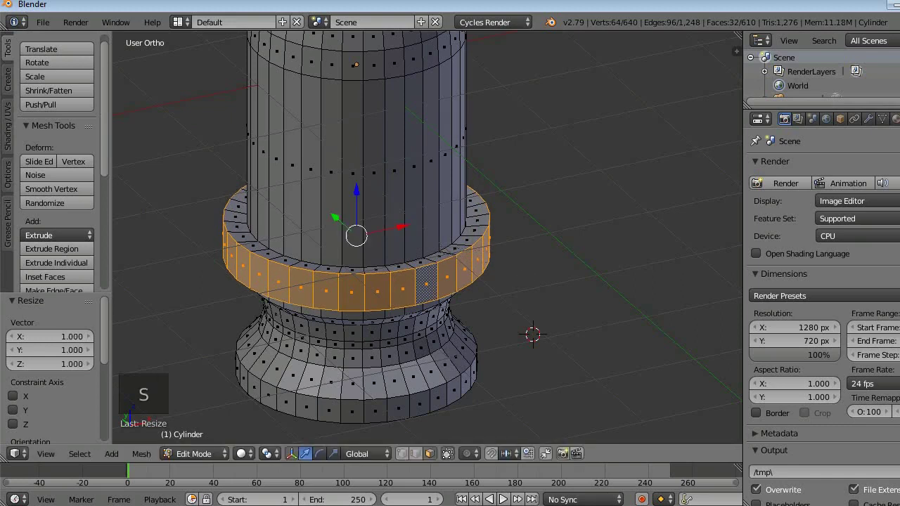
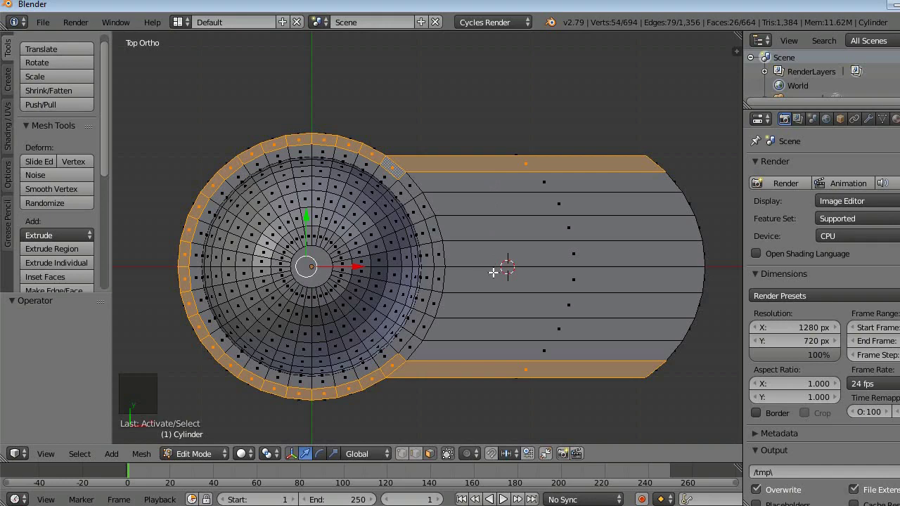
Step: Extrude the collar and spout's outer rim faces upward about 0.13 along Z, then inspect the lip
middle_click(489, 275)
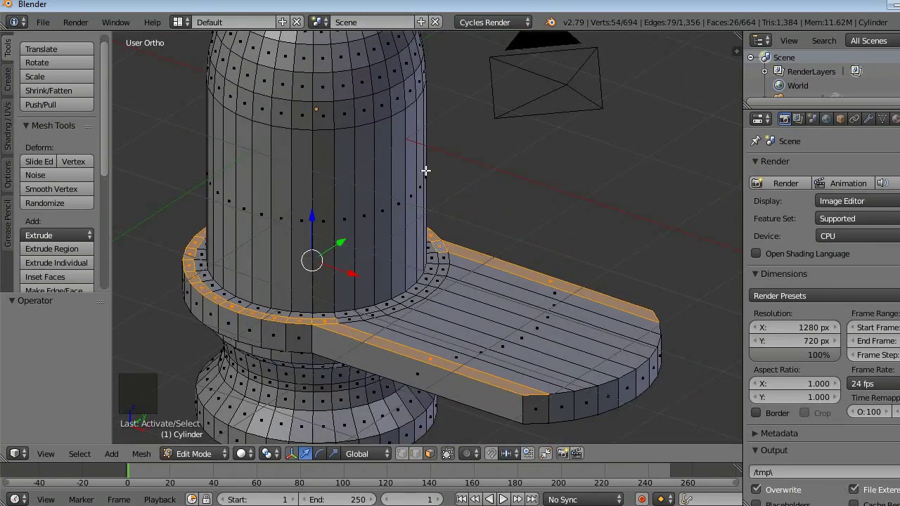
key(e)
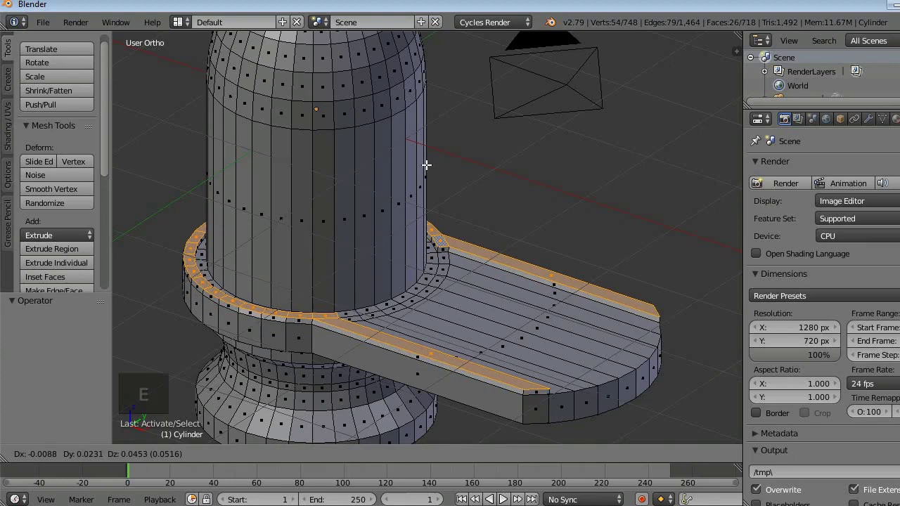
middle_click(557, 354)
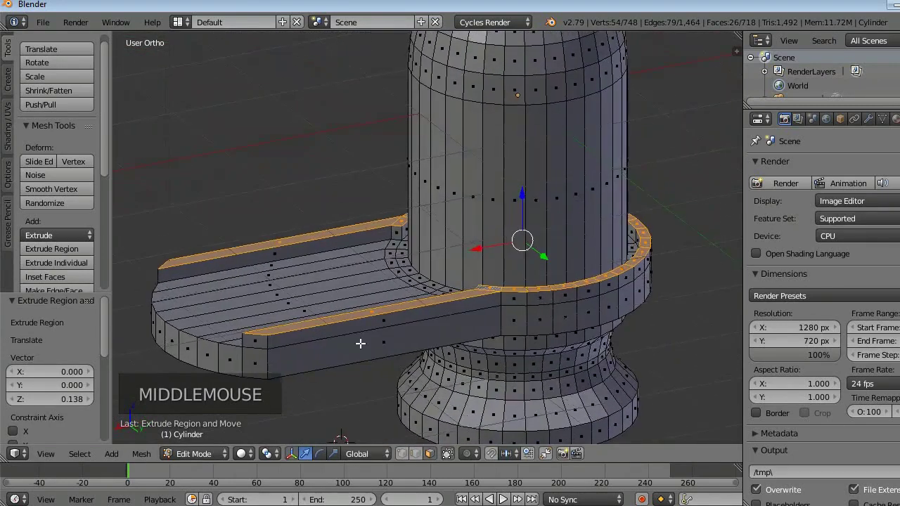
middle_click(540, 352)
scroll(down, 3)
middle_click(317, 228)
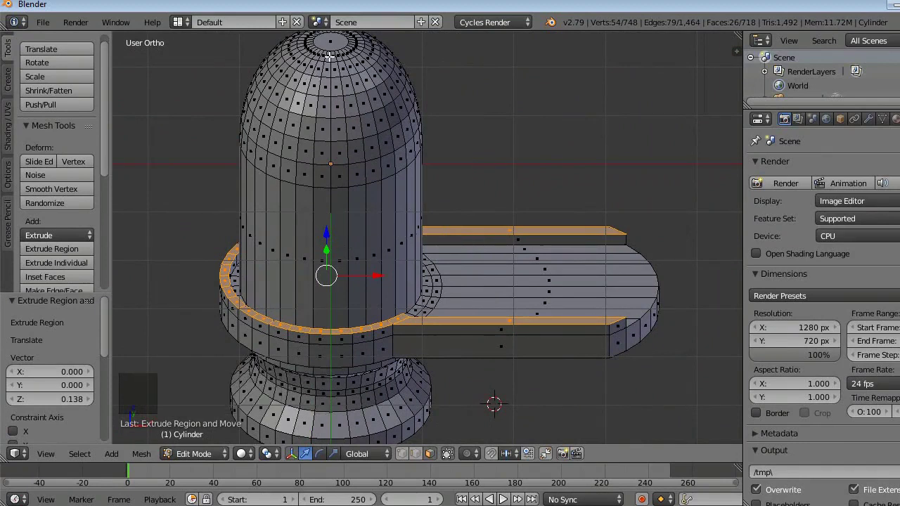
scroll(down, 3)
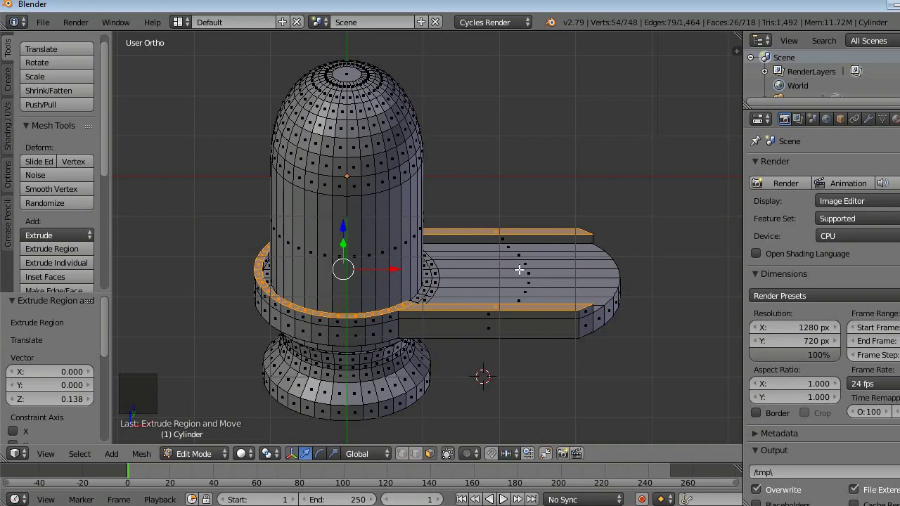
key(a)
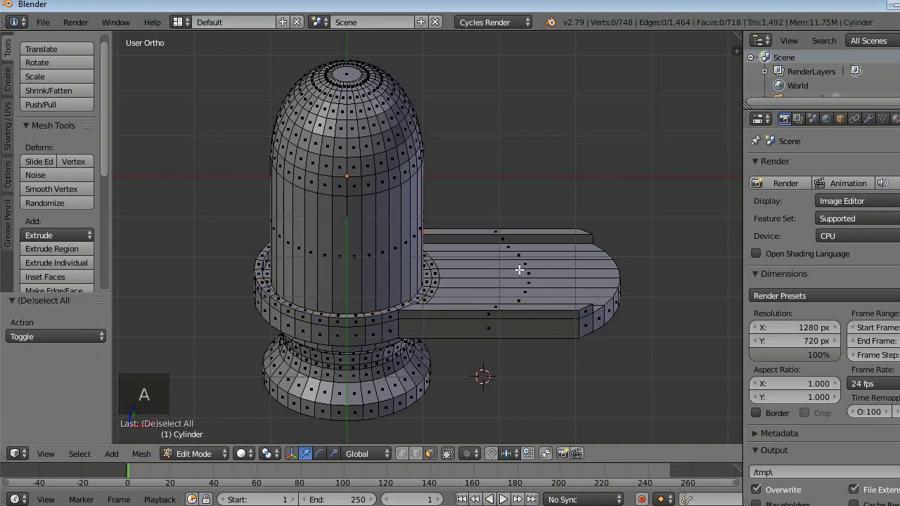
scroll(down, 3)
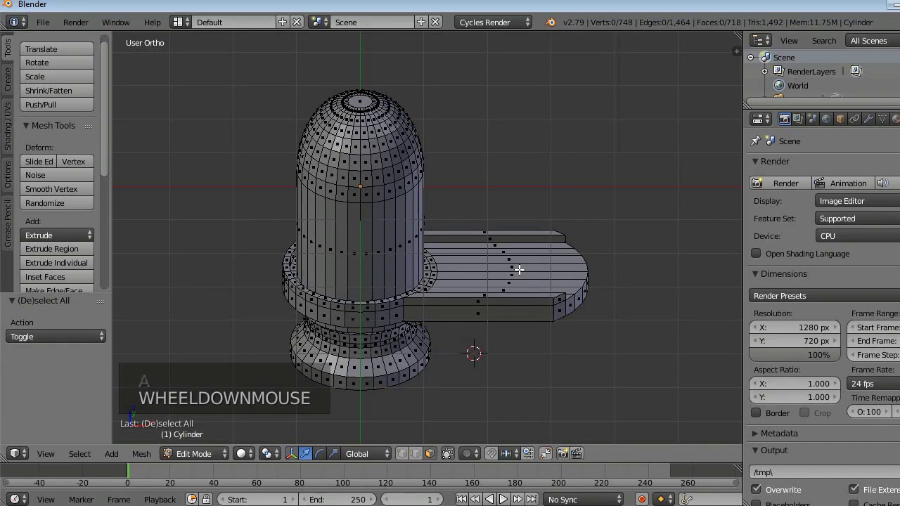
middle_click(611, 344)
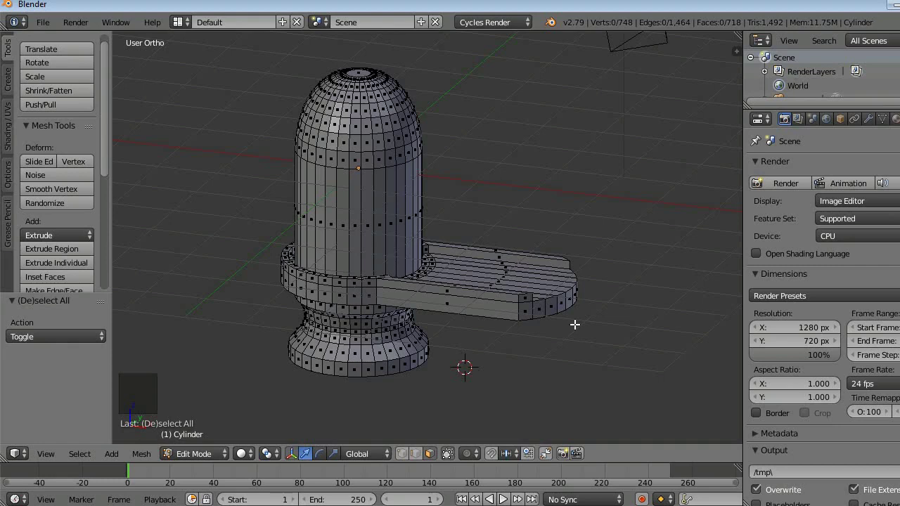
key(ctrl+z)
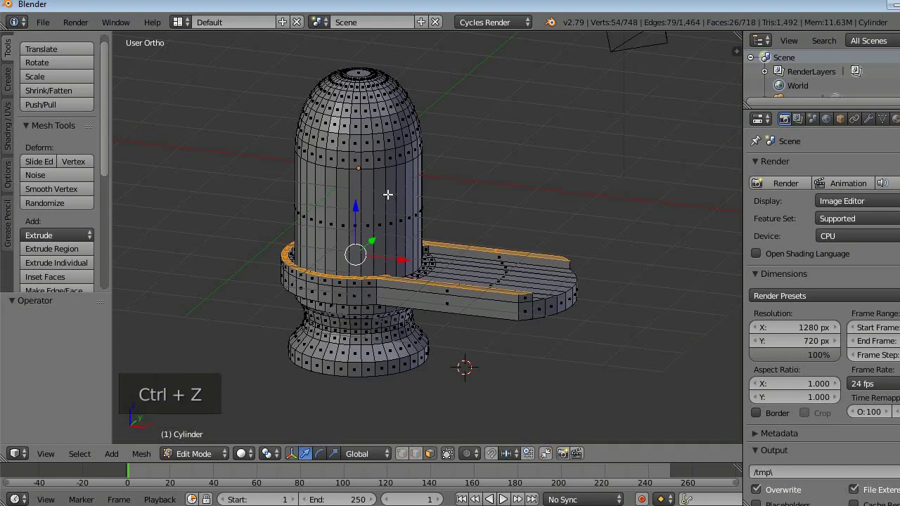
click(359, 205)
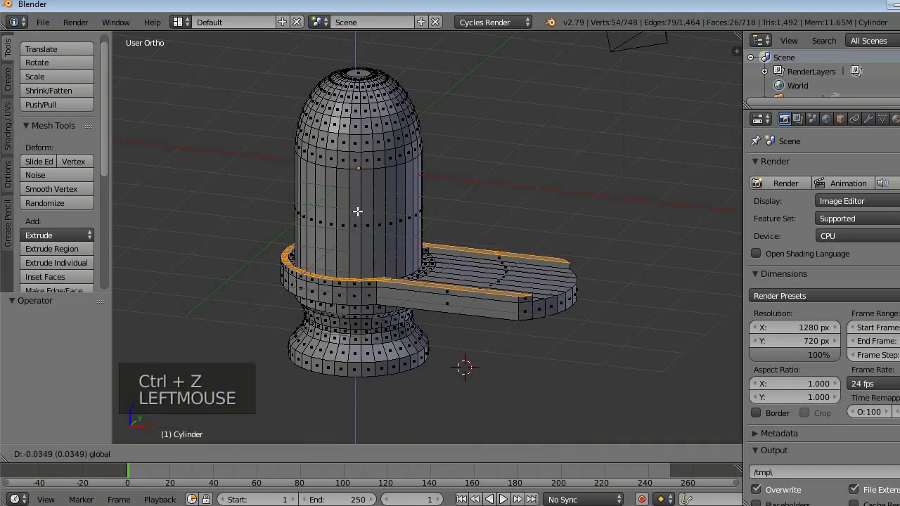
key(a)
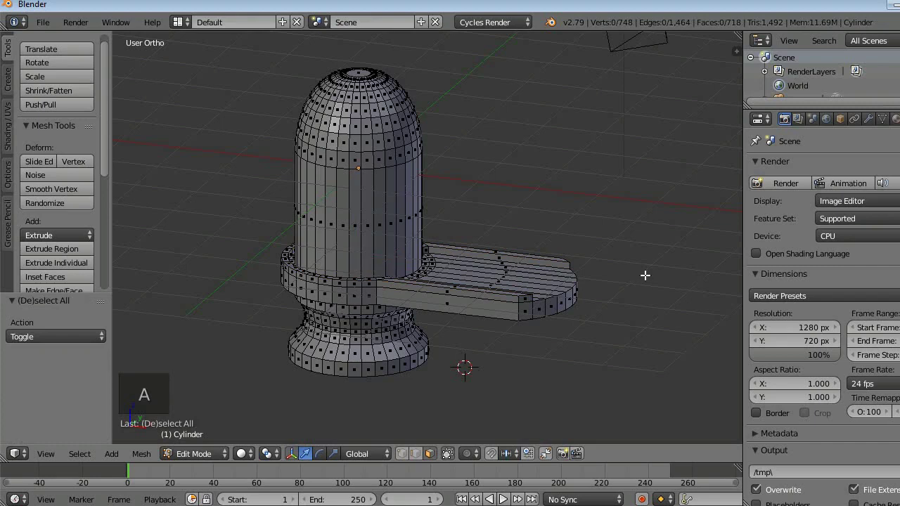
Step: Slide two vertices at the spout-collar corner along Y to tidy the junction
middle_click(455, 286)
scroll(up, 3)
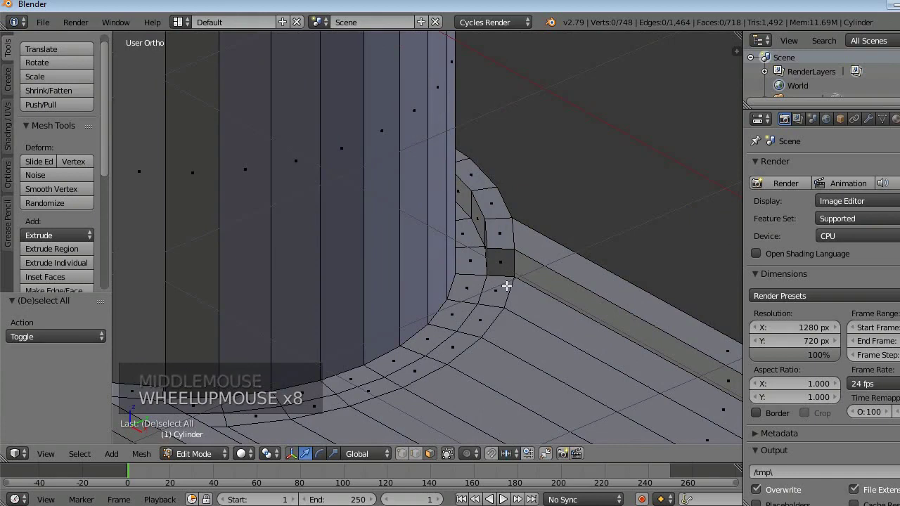
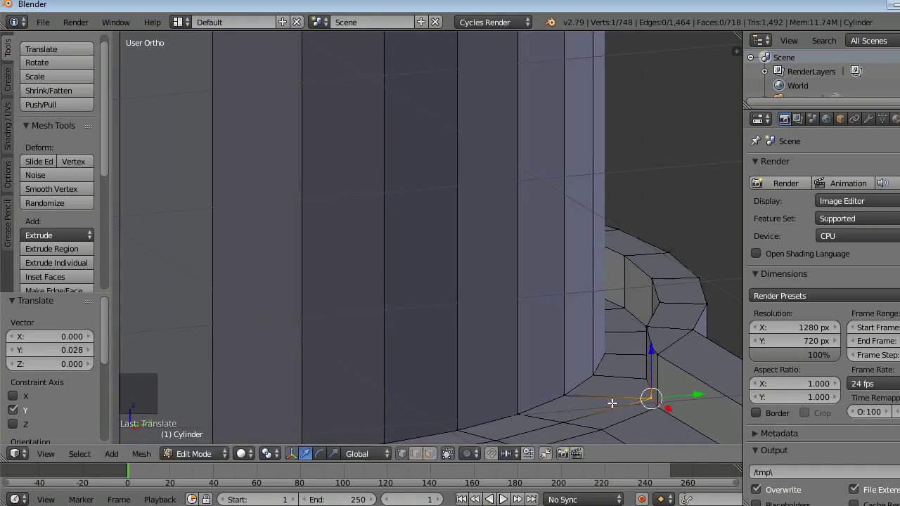
middle_click(570, 410)
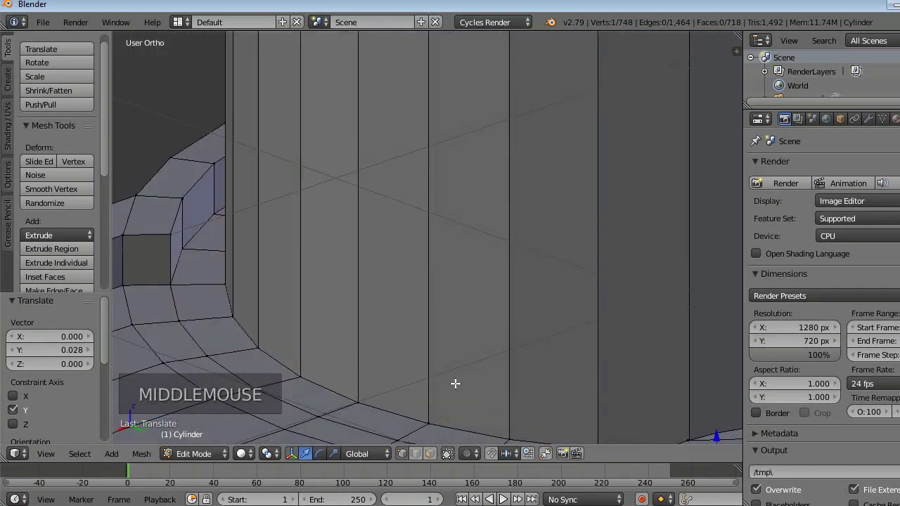
scroll(down, 3)
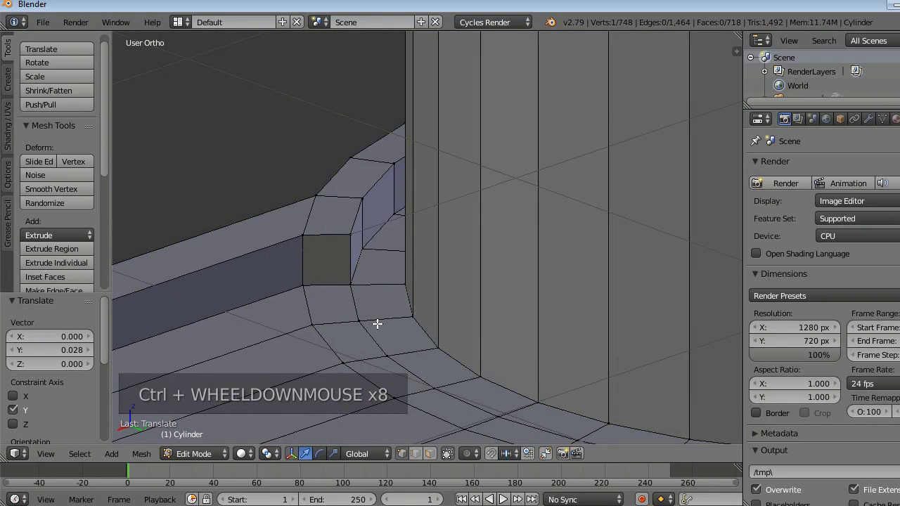
right_click(351, 281)
click(389, 301)
right_click(349, 233)
click(384, 248)
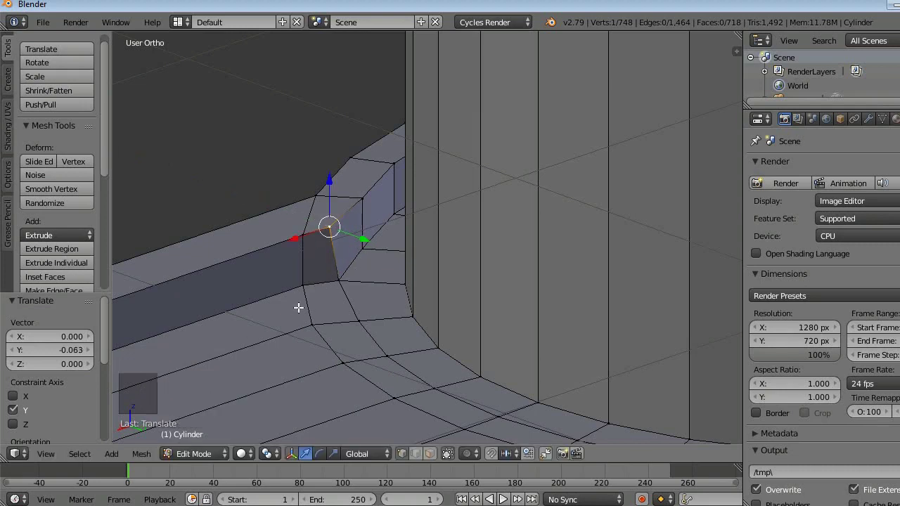
Step: Nudge the remaining corner vertices about -0.02 along Y and inspect the base from all sides
middle_click(314, 317)
scroll(down, 3)
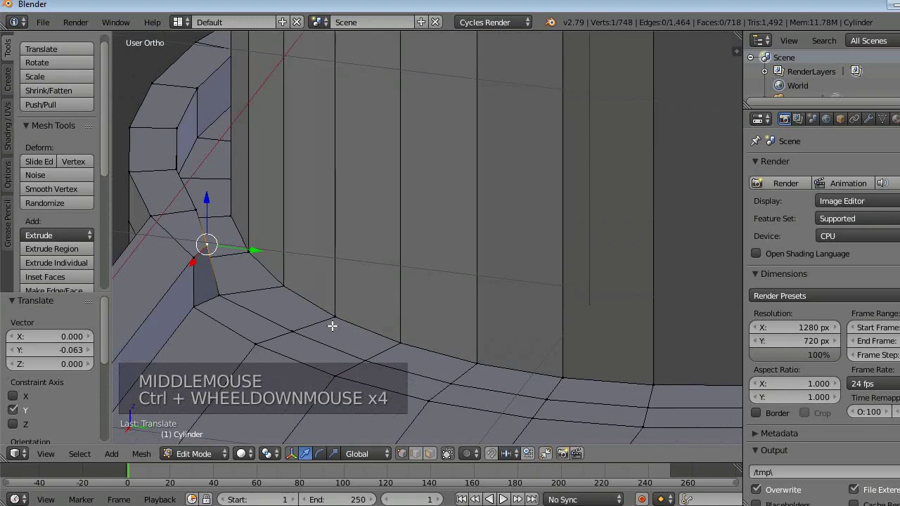
right_click(216, 293)
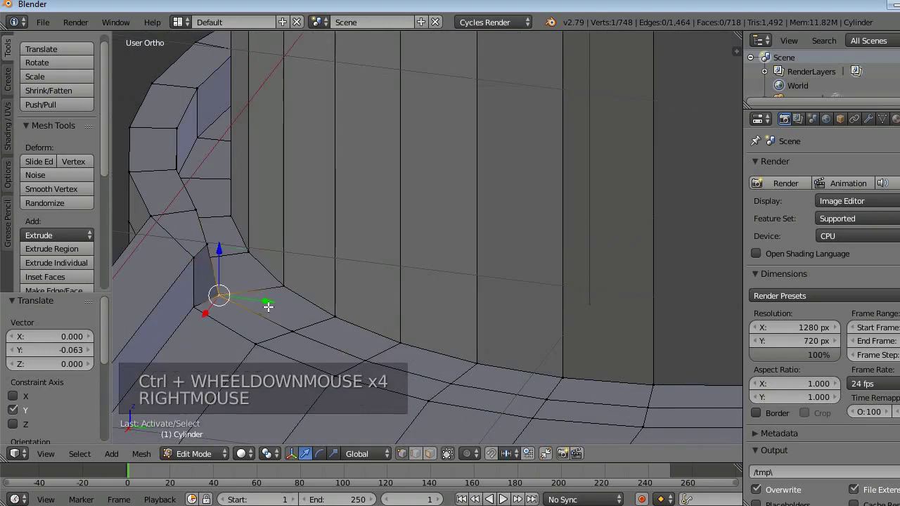
click(267, 303)
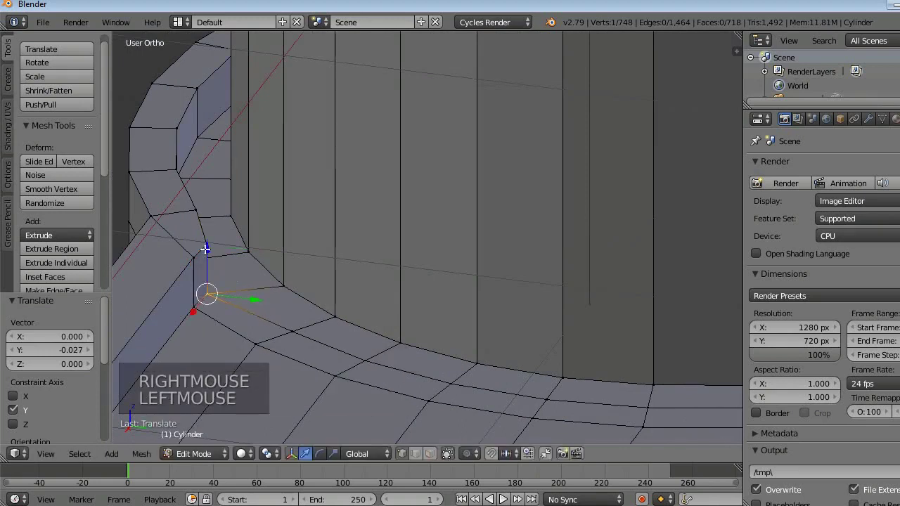
click(242, 249)
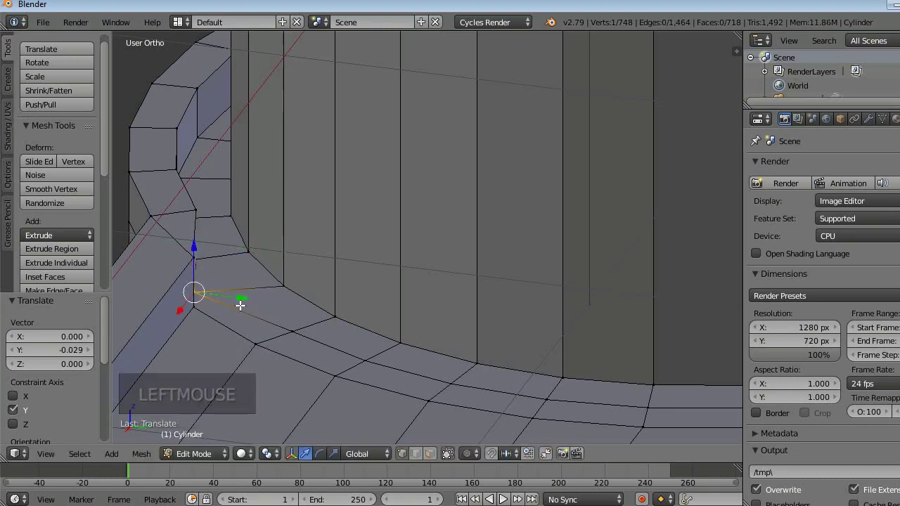
scroll(down, 3)
middle_click(444, 361)
scroll(down, 3)
middle_click(544, 343)
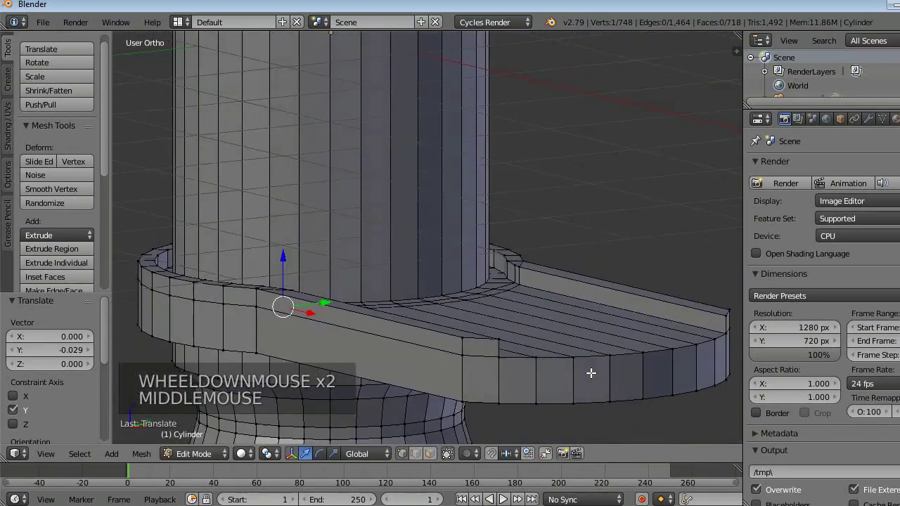
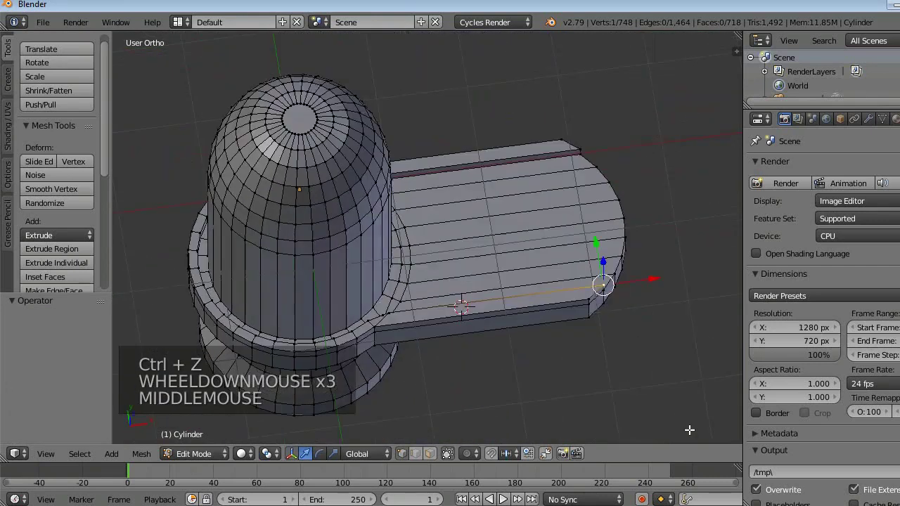
Step: Deselect all vertices, view the lingam side-on and bring up the interaction mode menu
key(a)
scroll(down, 3)
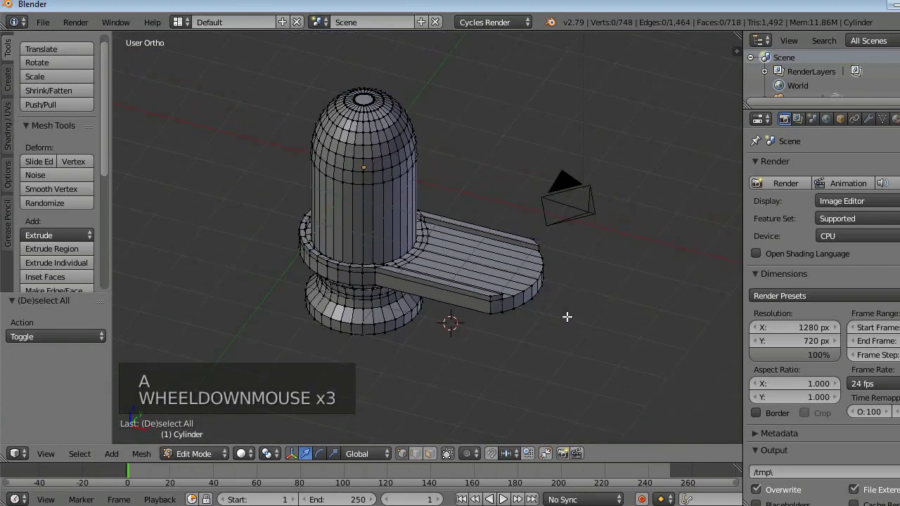
middle_click(557, 329)
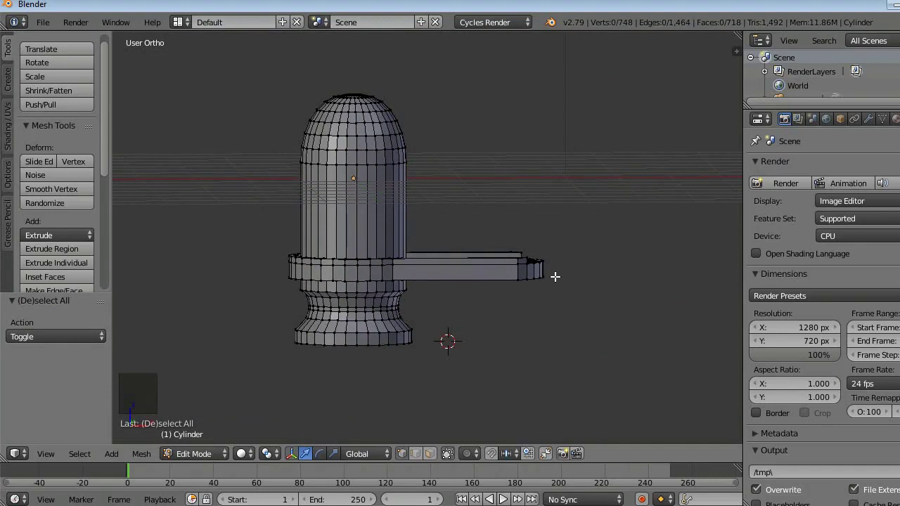
key(Tab)
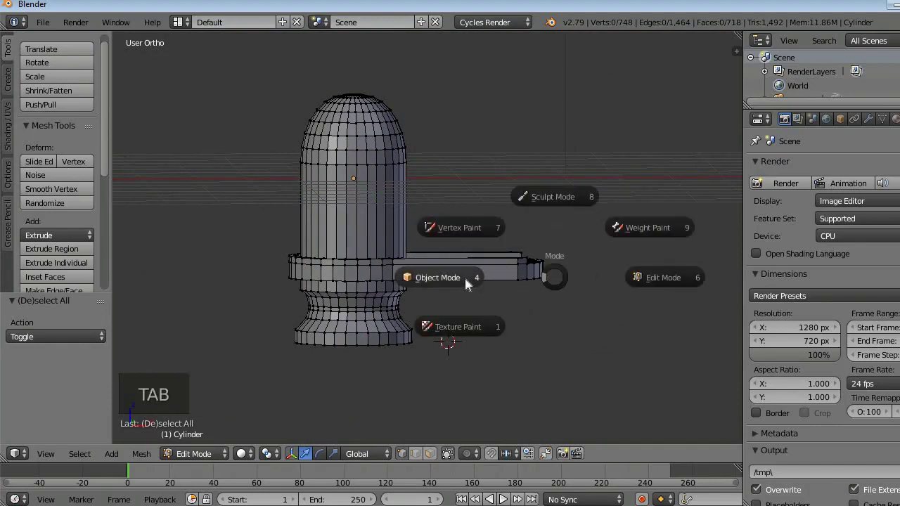
Step: In Object Mode from Front Ortho, raise the whole lingam about 3.13 along Z to sit above the grid
scroll(down, 3)
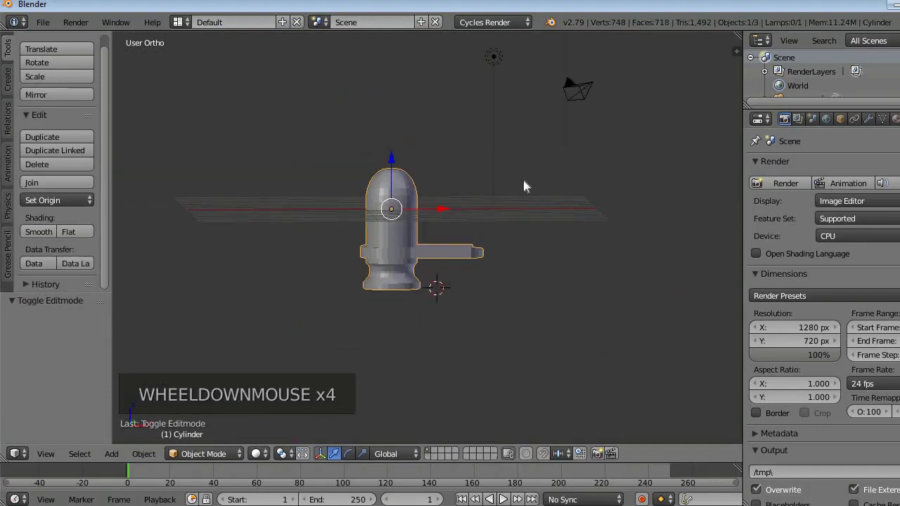
key(KP_1)
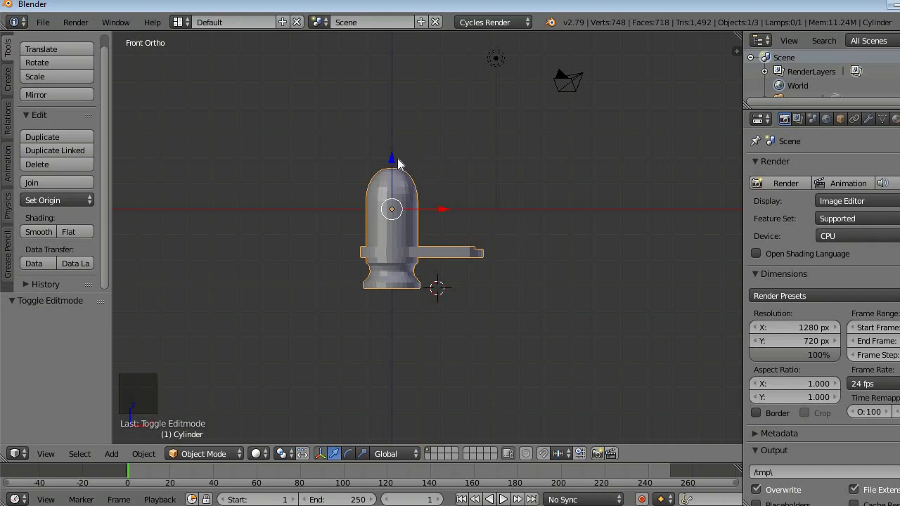
click(399, 163)
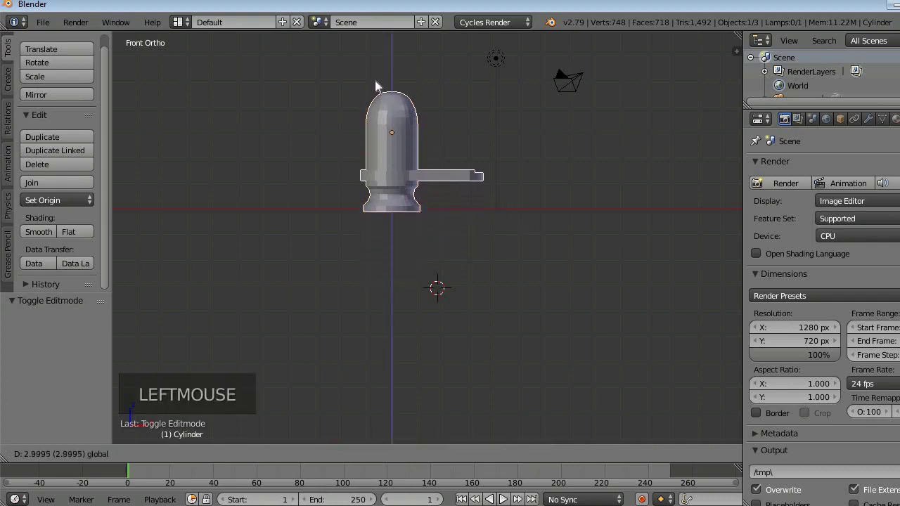
click(381, 83)
scroll(up, 3)
middle_click(584, 239)
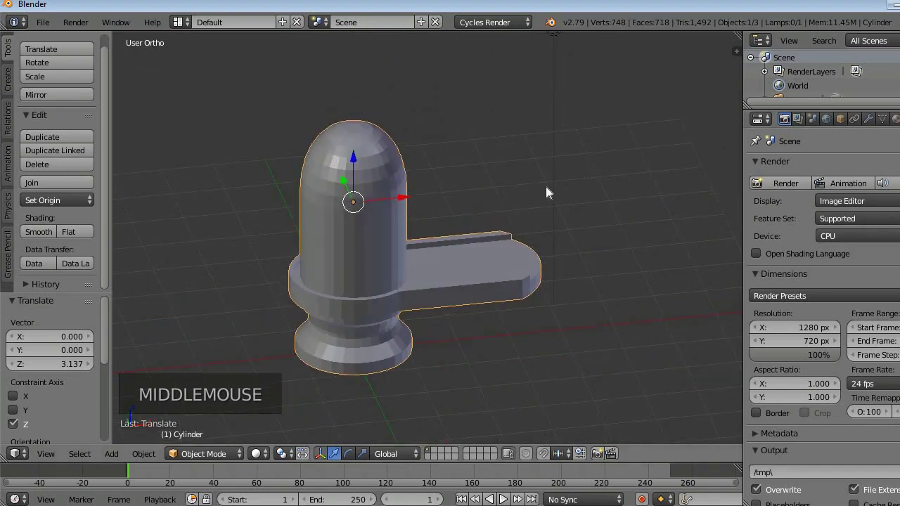
scroll(down, 3)
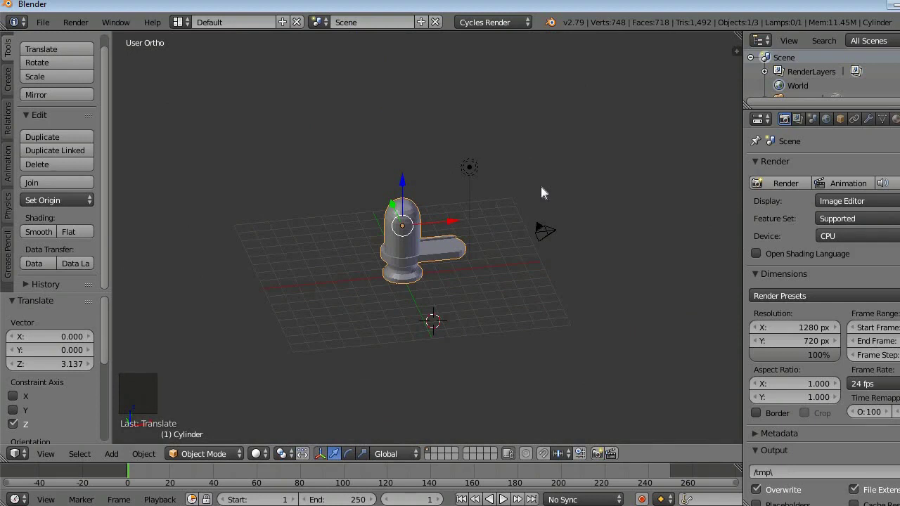
Step: Add a plane mesh, inspect it and undo the misplaced addition
key(shift+a)
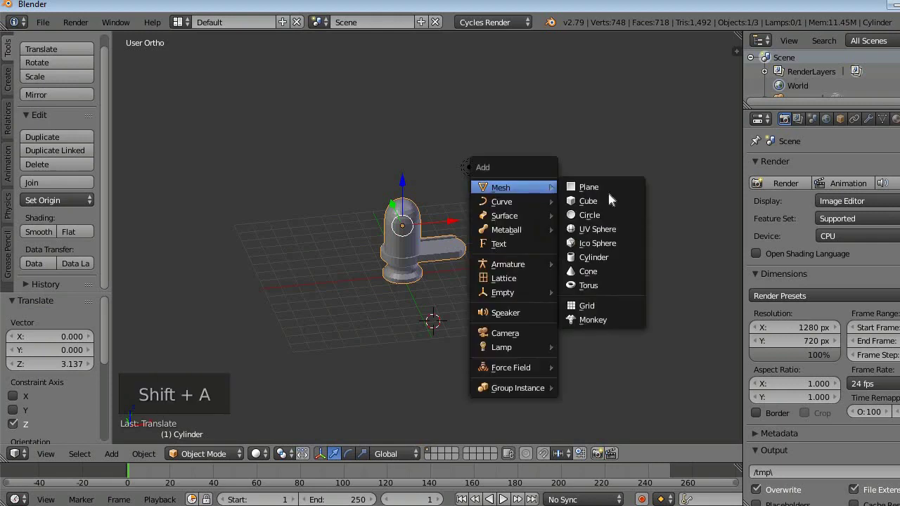
middle_click(540, 369)
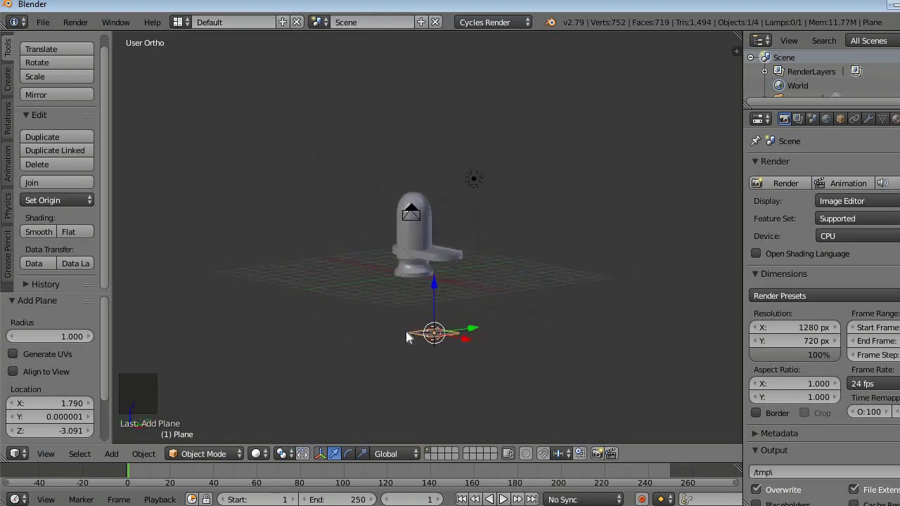
middle_click(364, 334)
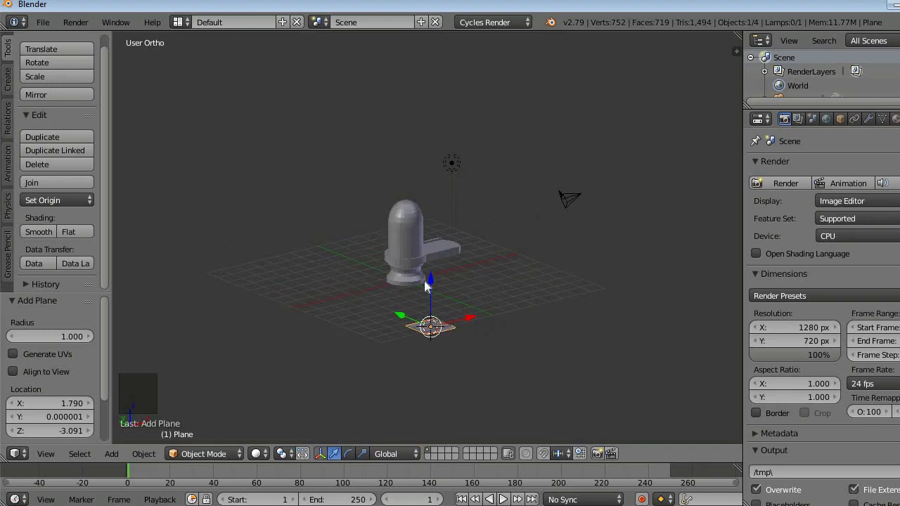
middle_click(365, 313)
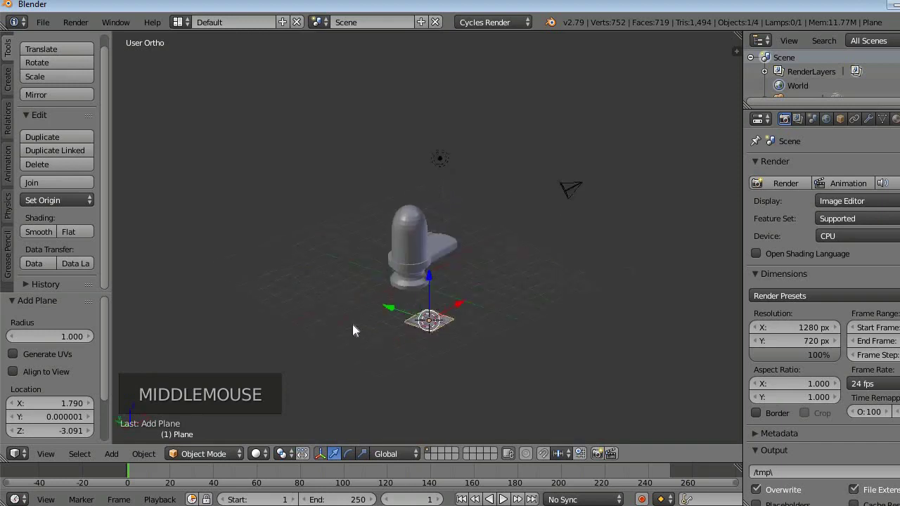
key(ctrl+z)
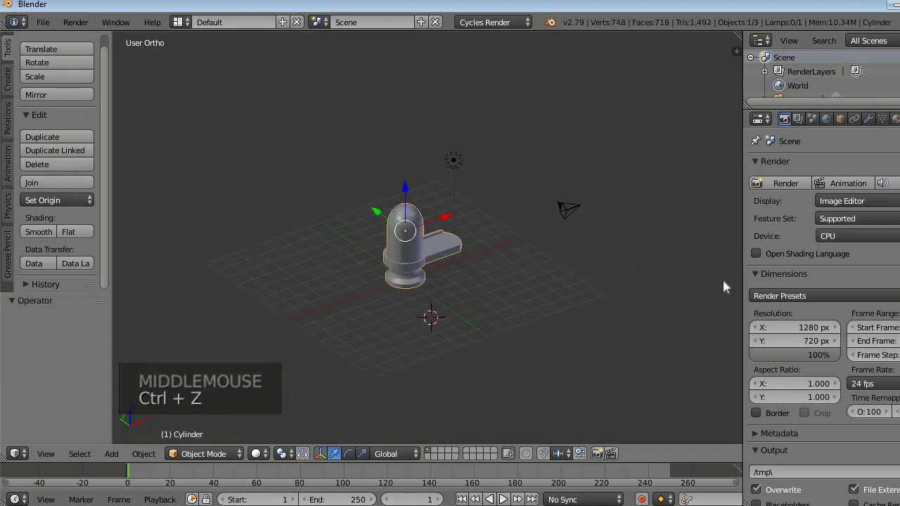
Step: Recentre the 3D cursor on the world origin and add the plane again beneath the lingam
key(shift+c)
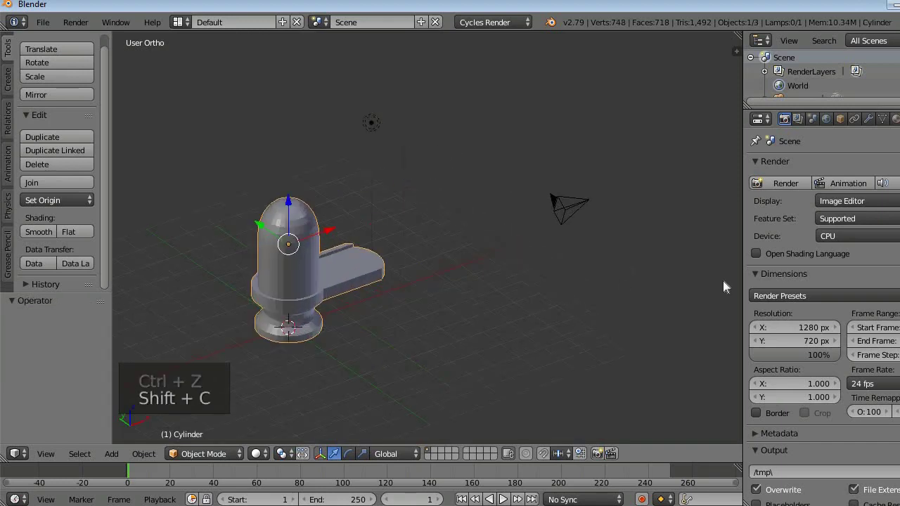
scroll(down, 3)
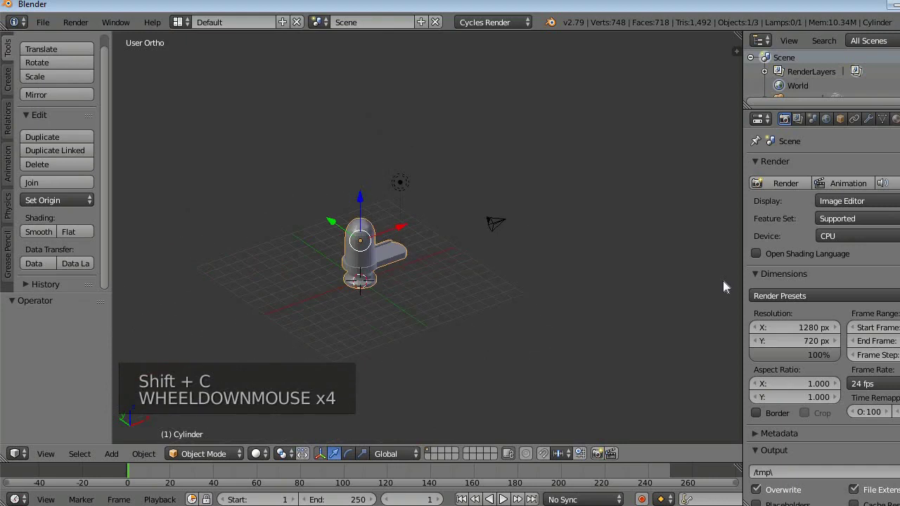
key(shift+a)
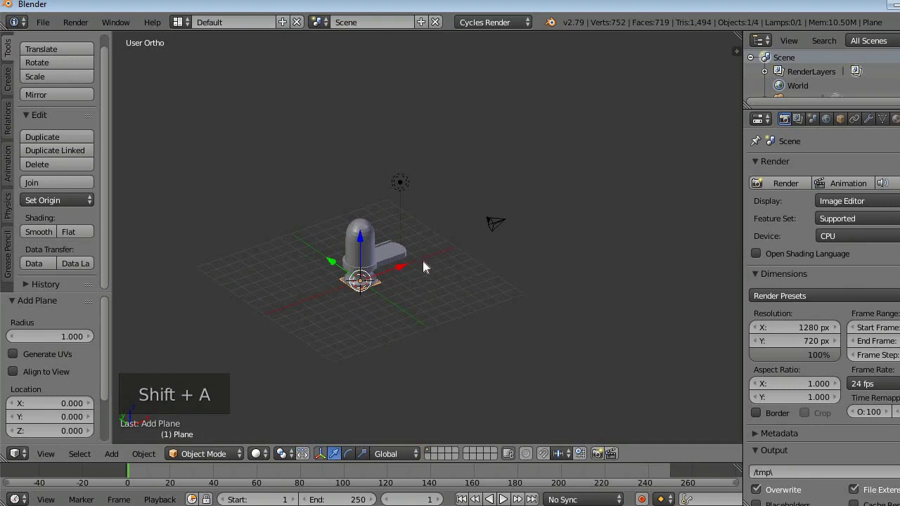
scroll(up, 3)
scroll(down, 3)
middle_click(459, 366)
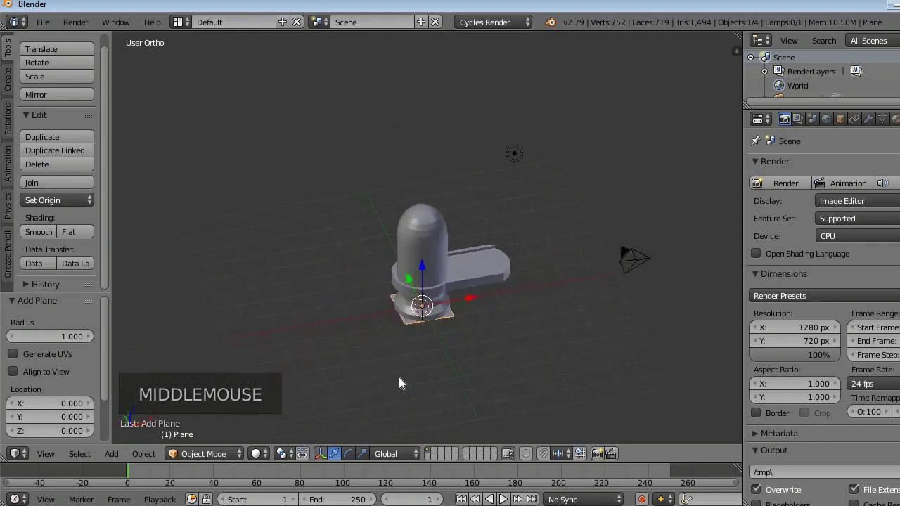
scroll(down, 3)
middle_click(437, 326)
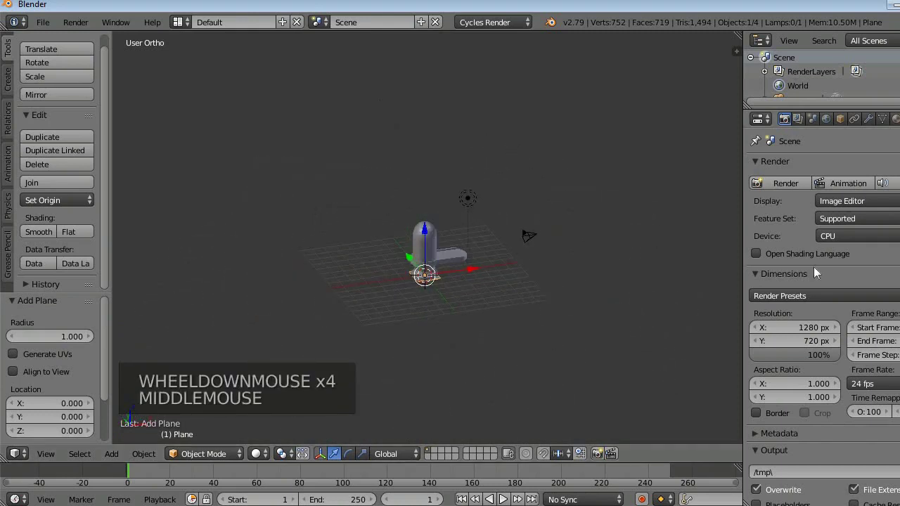
Step: Scale the plane up about 22.6 times, view it from Top Ortho and enter Edit Mode with all selected
key(s)
key(s)
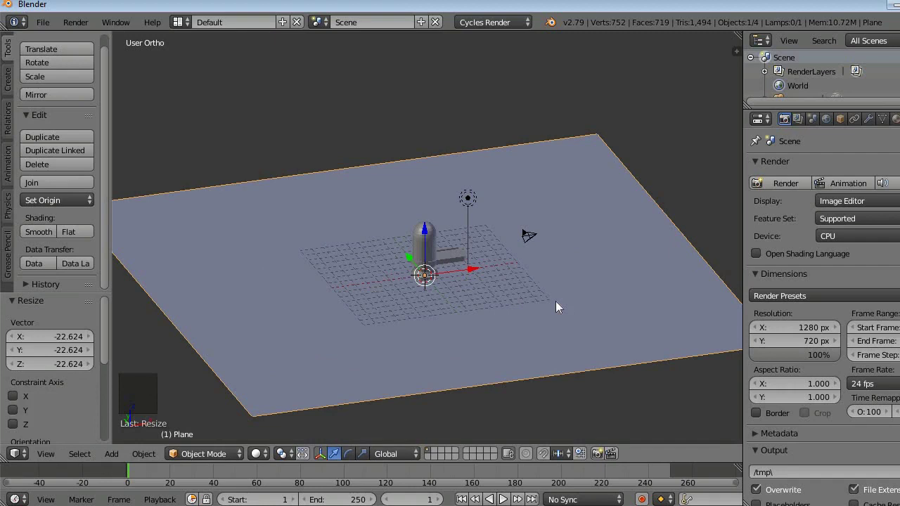
key(KP_7)
scroll(down, 3)
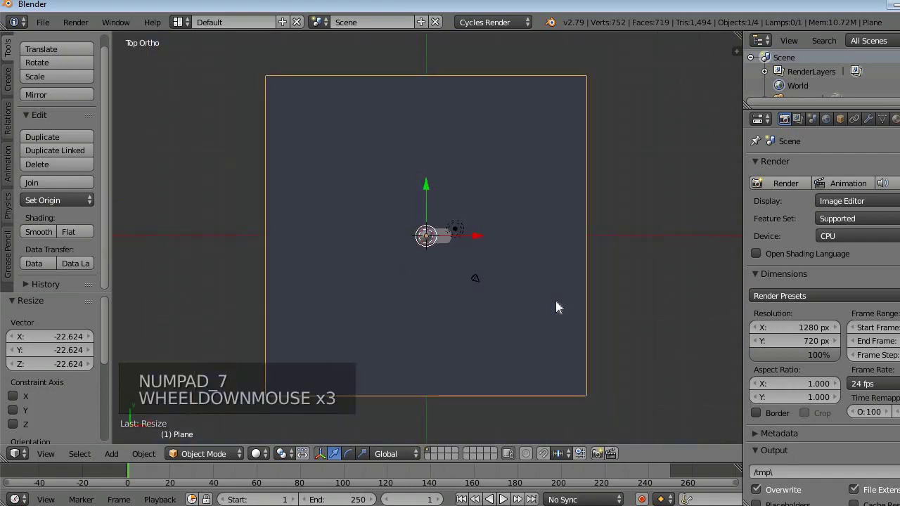
key(Tab)
key(Tab)
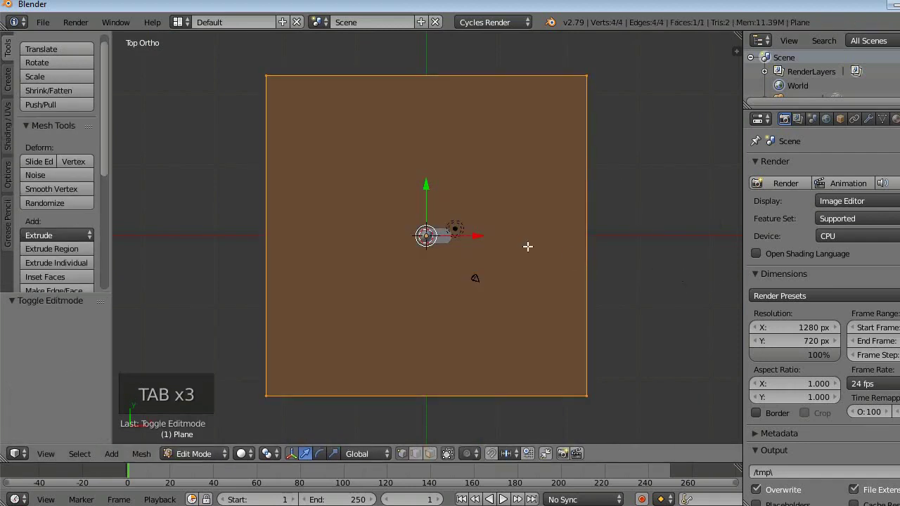
Step: Subdivide the plane into a 16×16 grid of 256 faces and deselect everything
key(w)
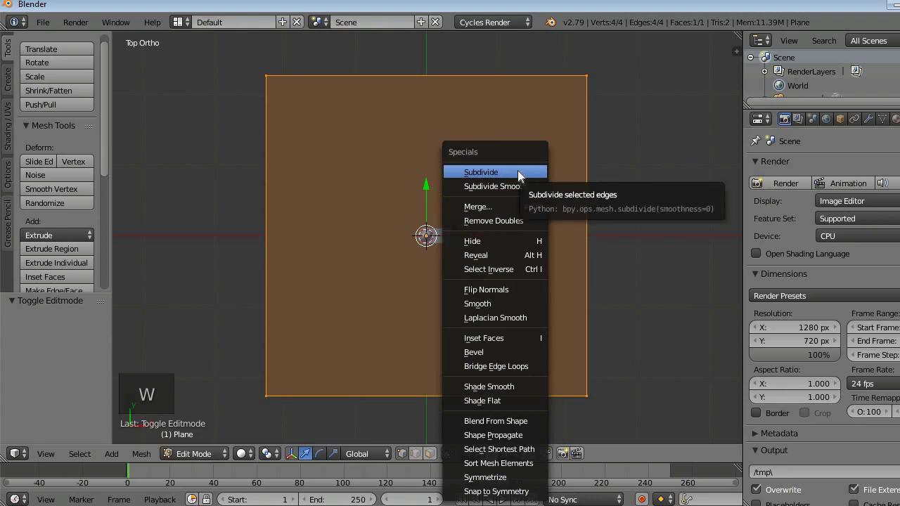
key(w)
key(w)
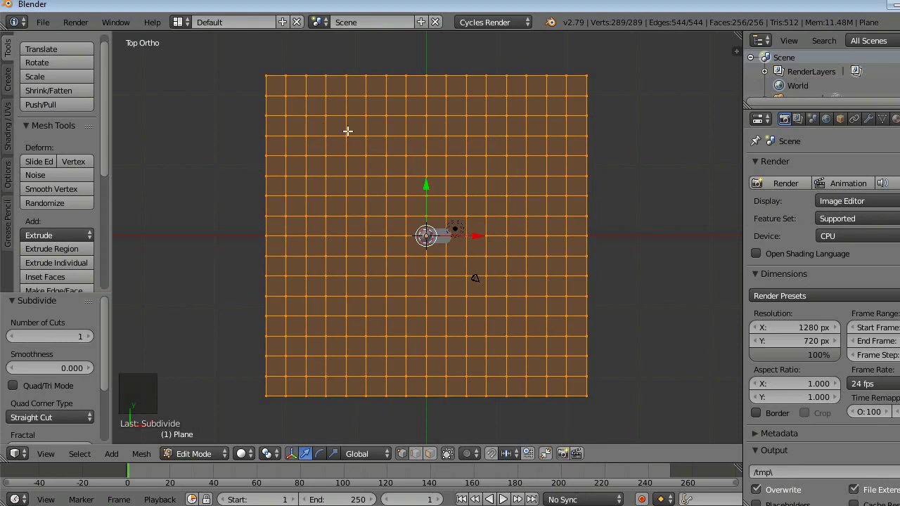
middle_click(300, 349)
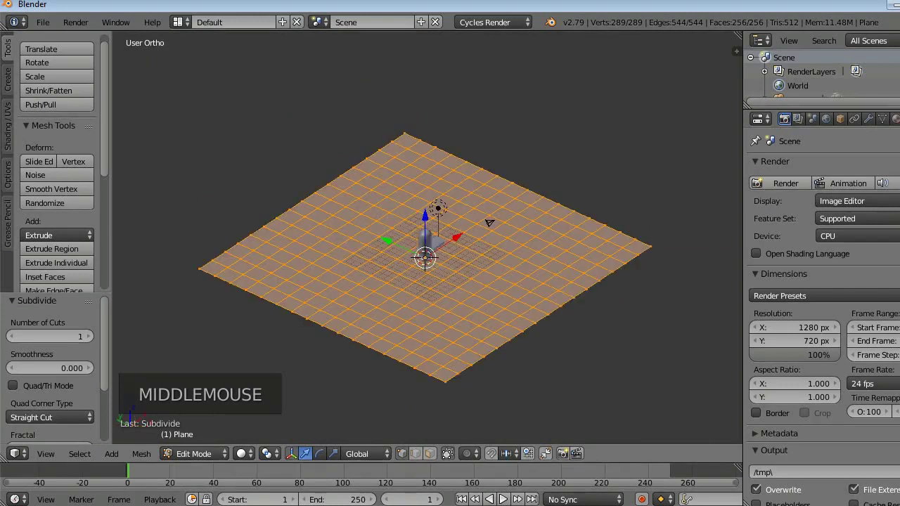
key(a)
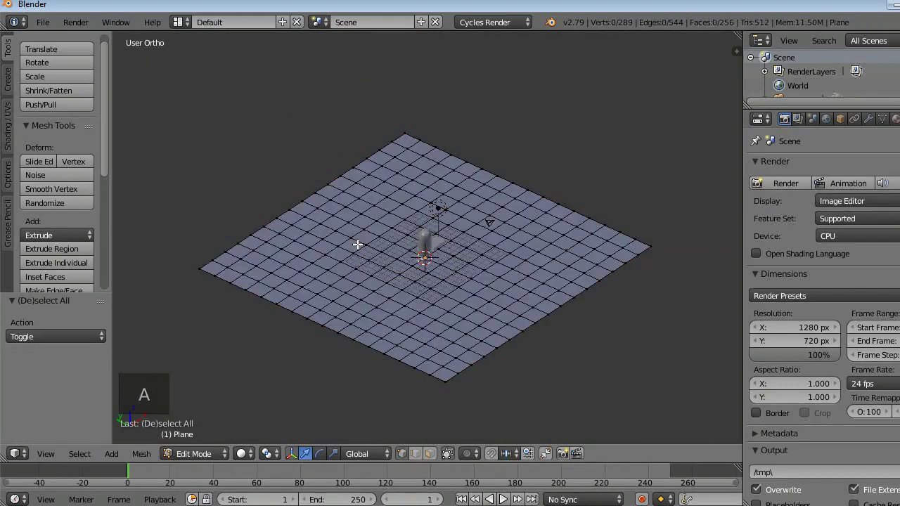
Step: Select a vertex near the plane's far corner and start lifting it along Z with proportional editing
scroll(up, 3)
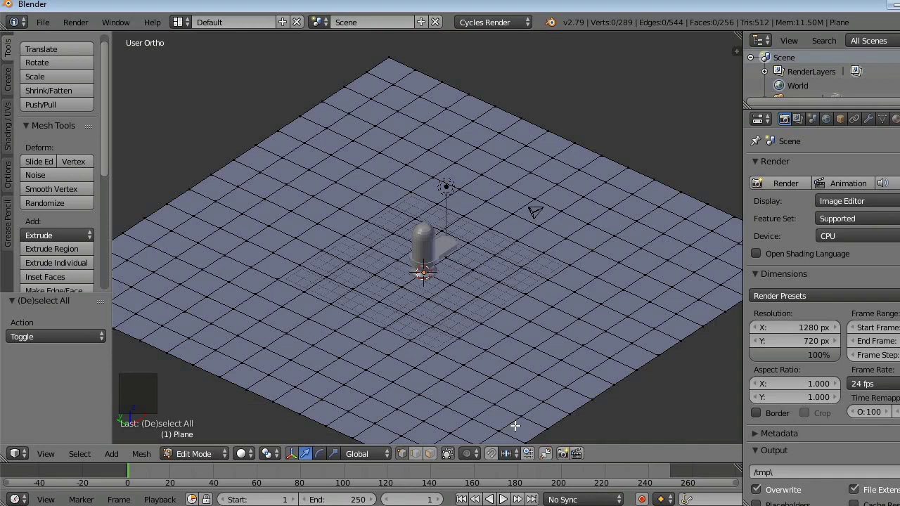
key(o)
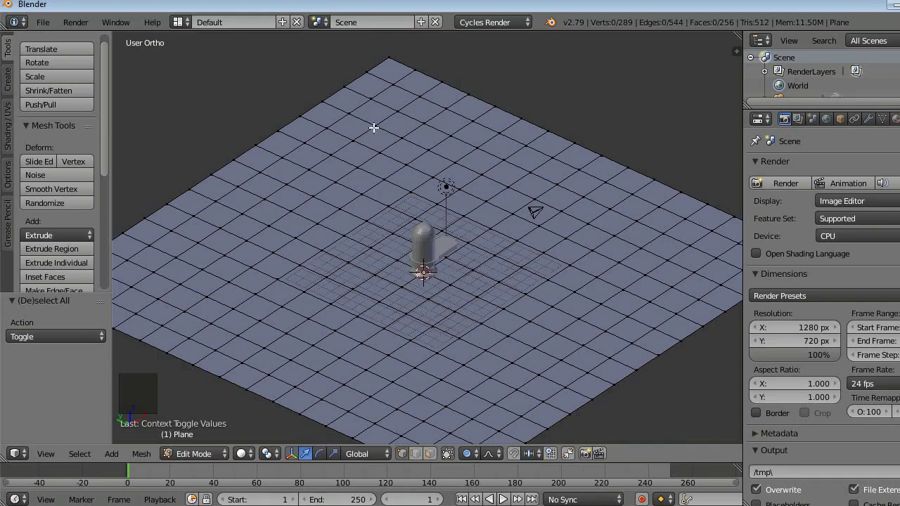
right_click(375, 123)
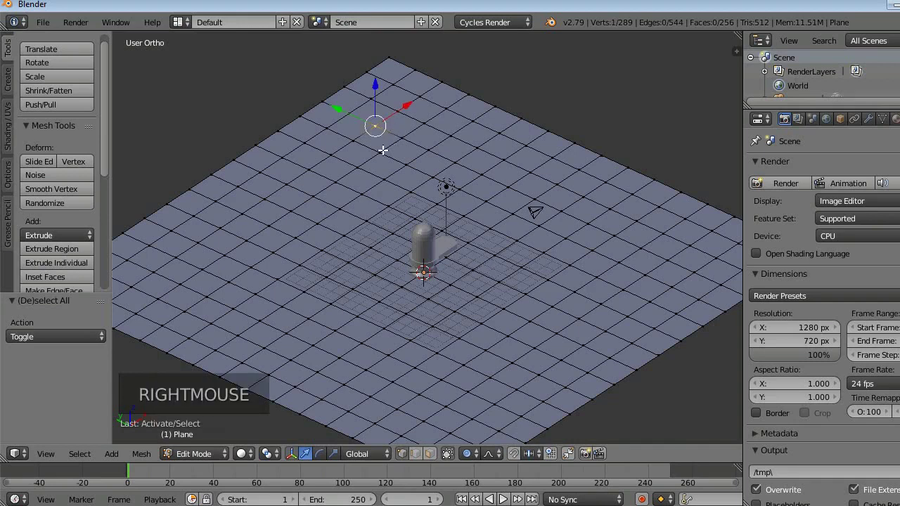
middle_click(362, 167)
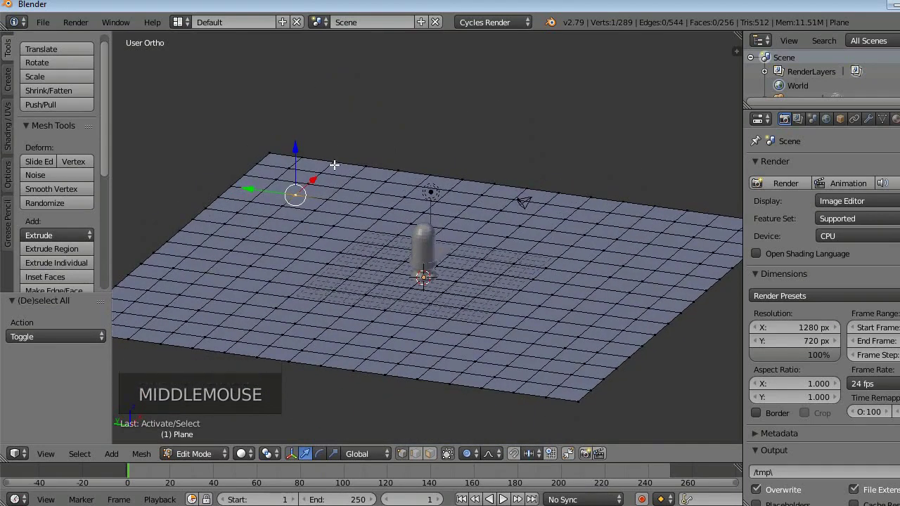
key(g)
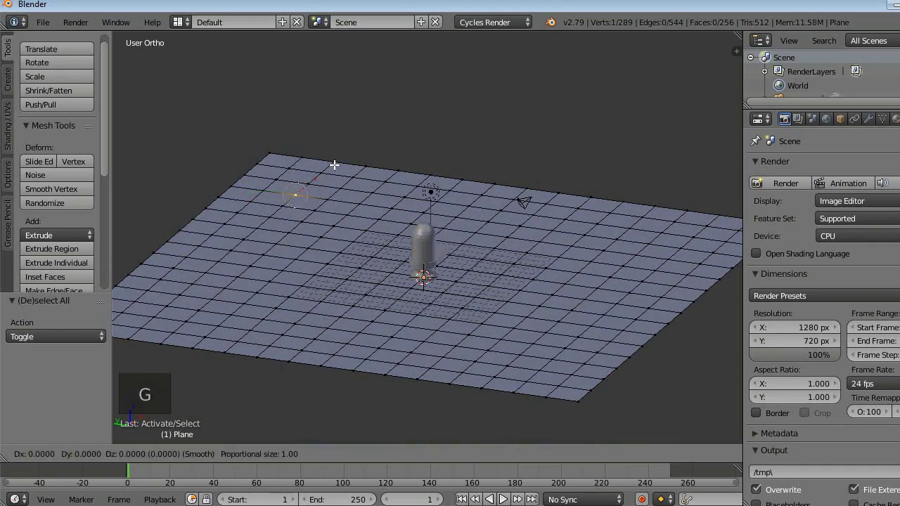
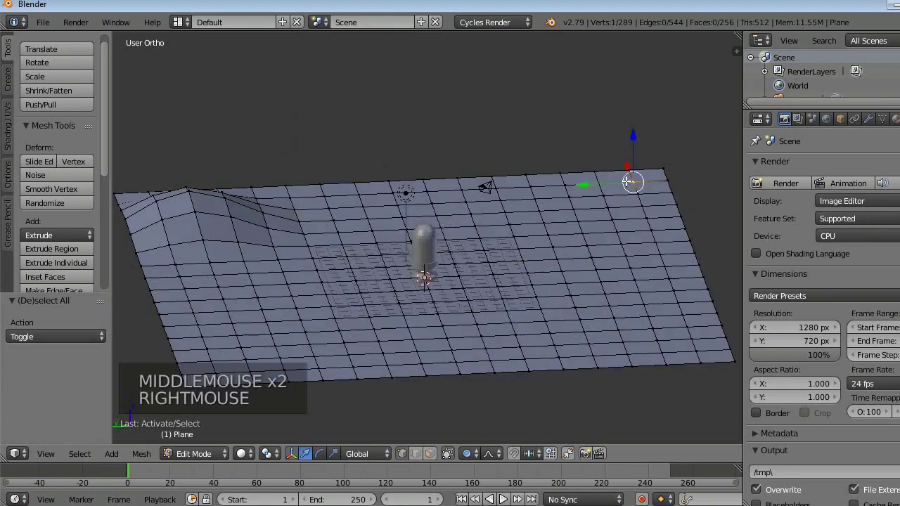
Step: Lift vertices on the right edge of the plane into hills with proportional editing
key(g)
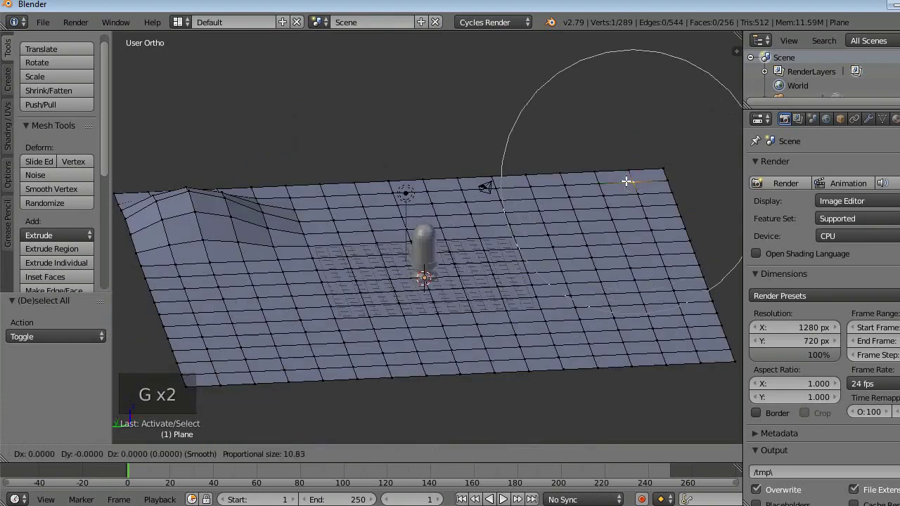
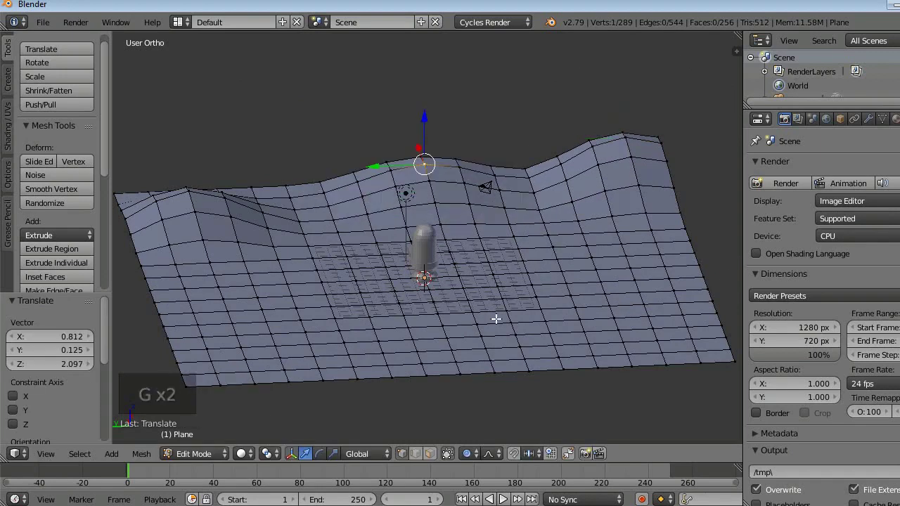
middle_click(523, 361)
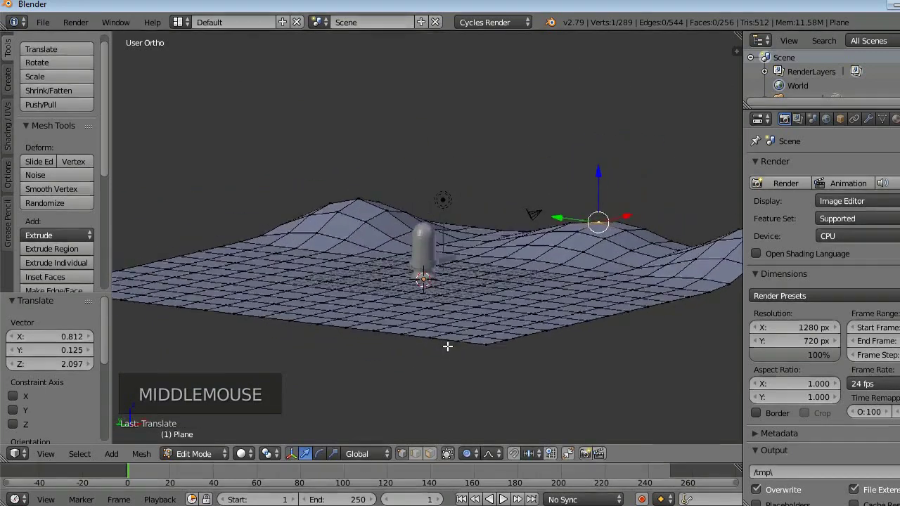
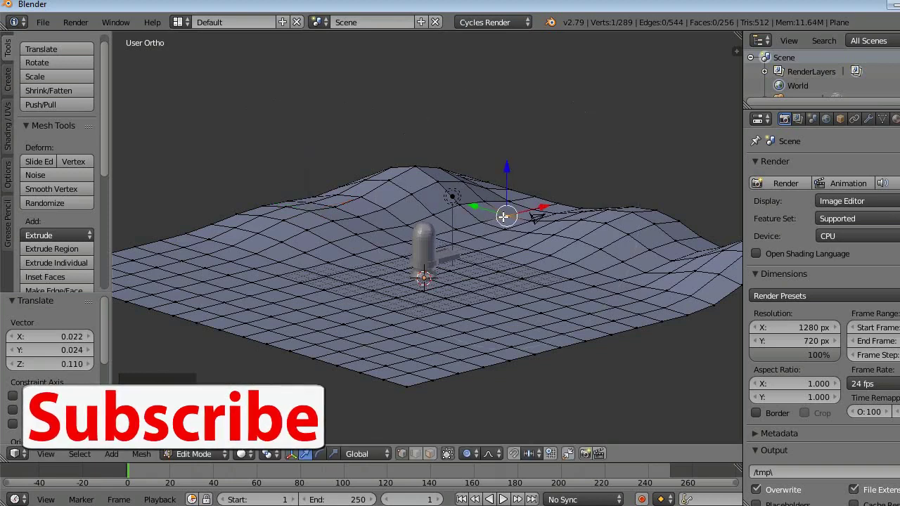
key(g)
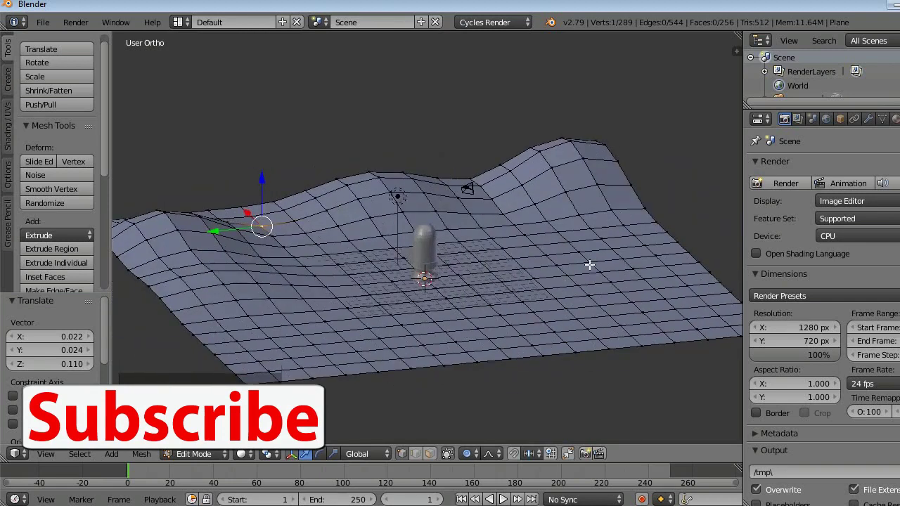
middle_click(621, 258)
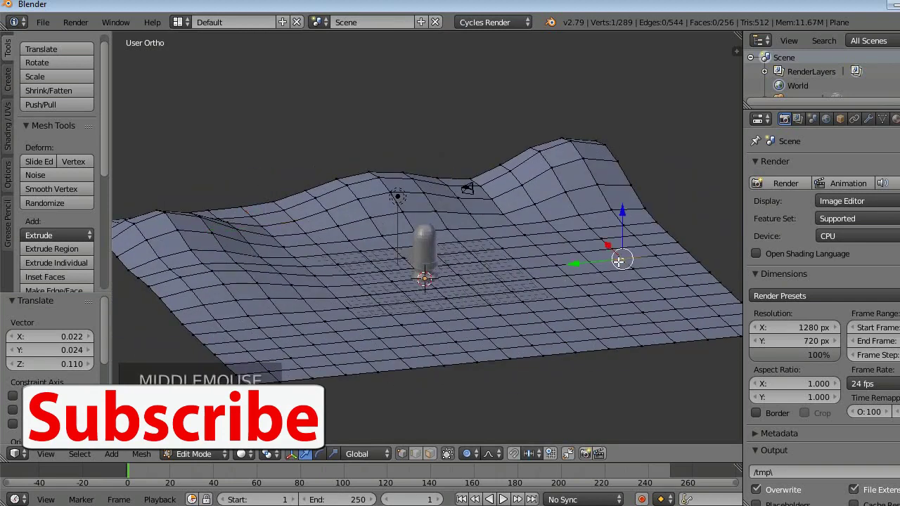
key(g)
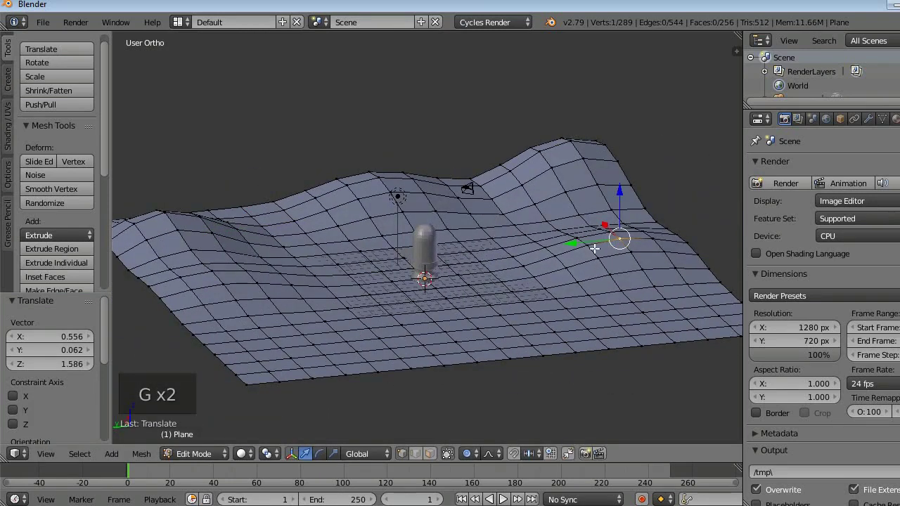
Step: Lift the front vertex into another hill and look down on the rolling terrain
middle_click(555, 309)
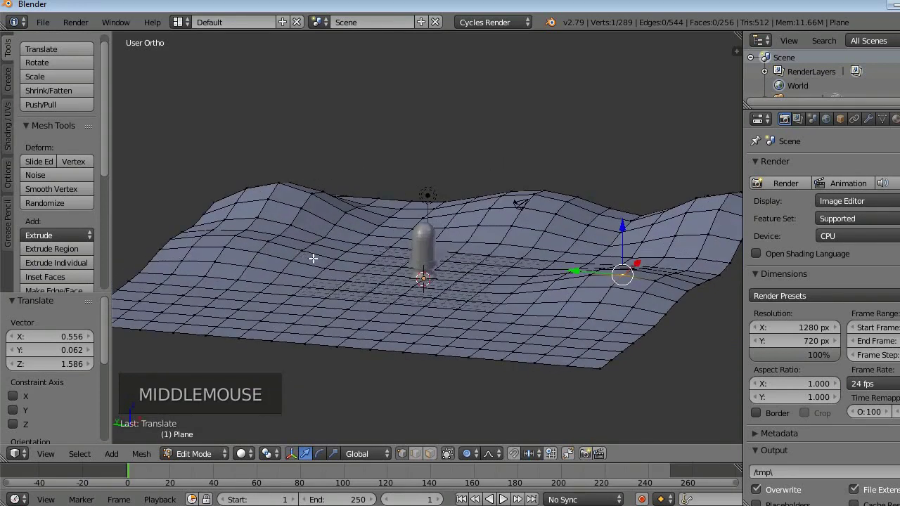
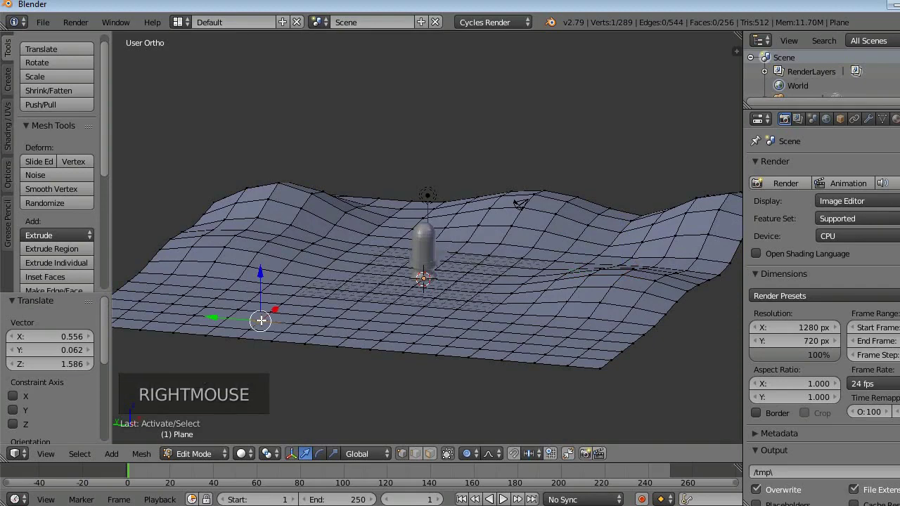
key(g)
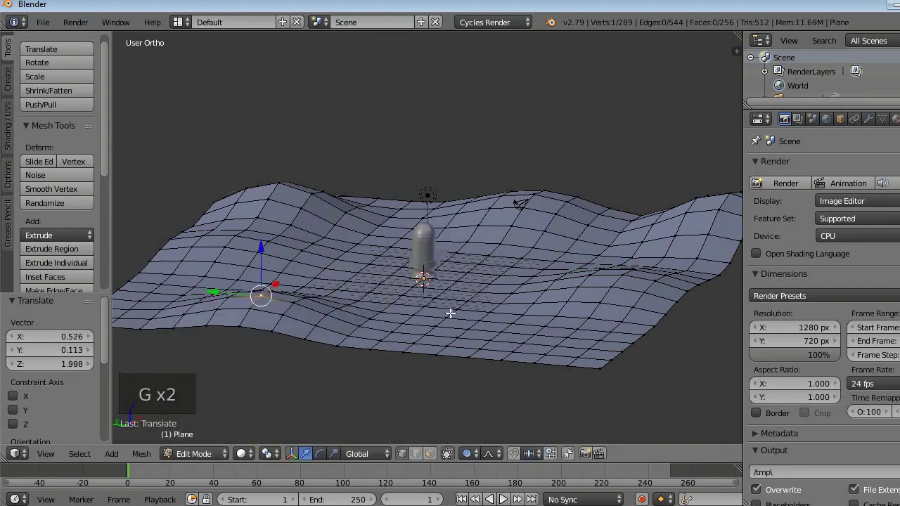
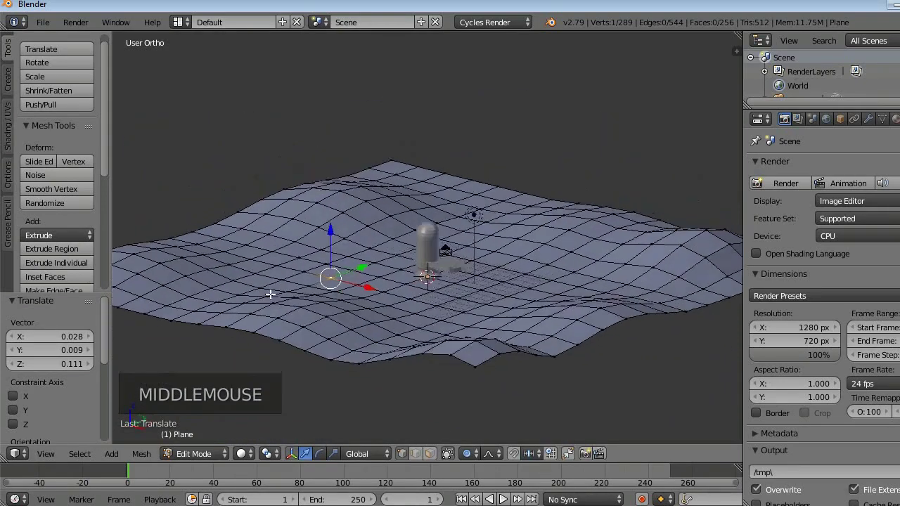
scroll(up, 3)
scroll(down, 3)
middle_click(323, 305)
key(Tab)
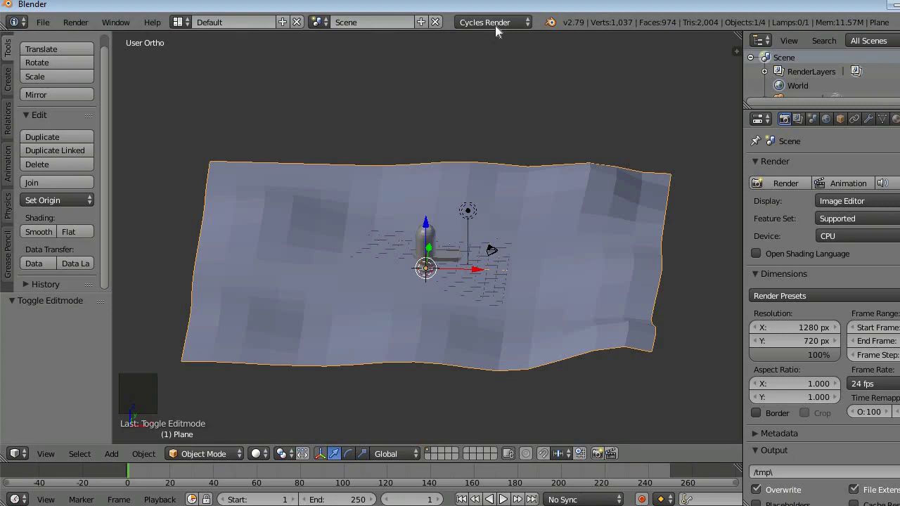
click(499, 29)
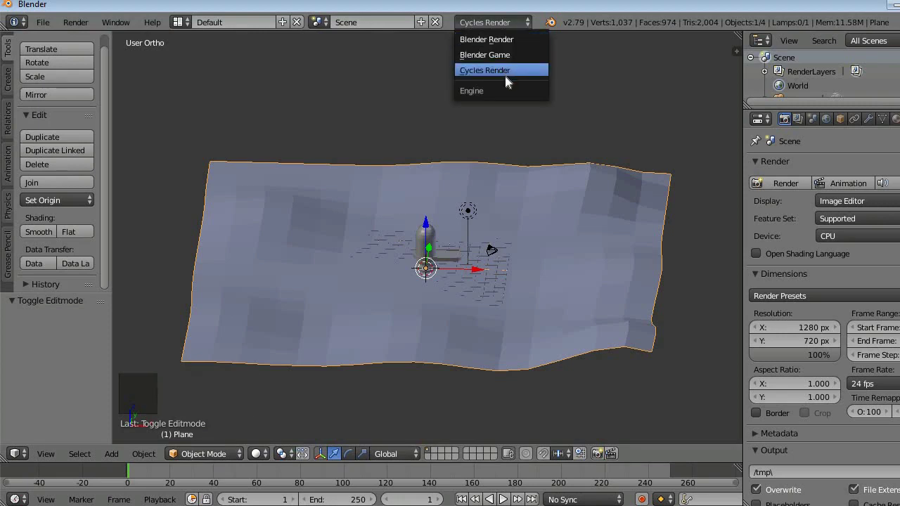
click(606, 74)
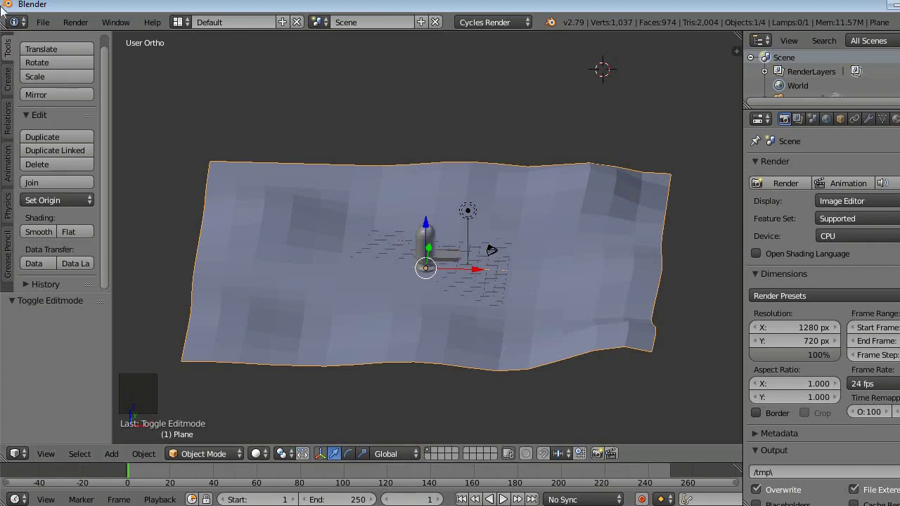
Step: Save the scene as untitled.blend on the Desktop via File > Save As
click(6, 5)
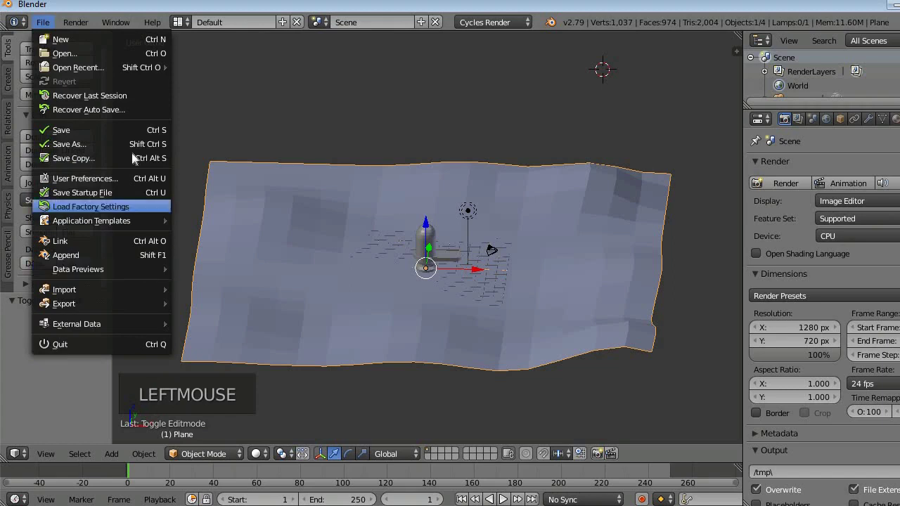
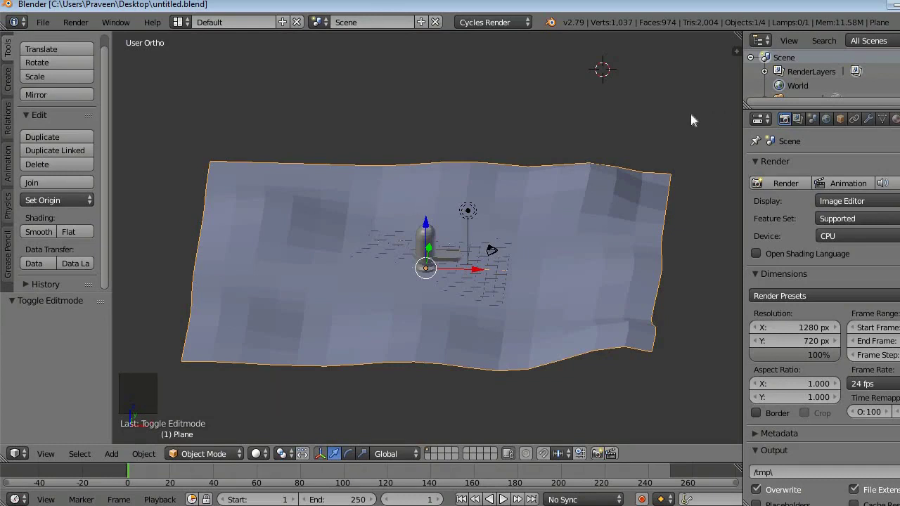
scroll(up, 3)
scroll(down, 3)
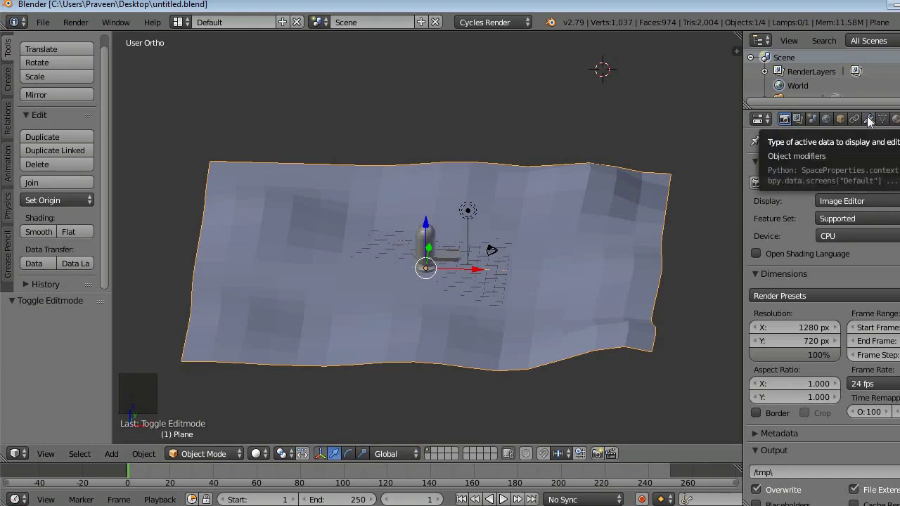
Step: Show the ground plane's Modifiers properties and bring up the Add Modifier list
click(874, 117)
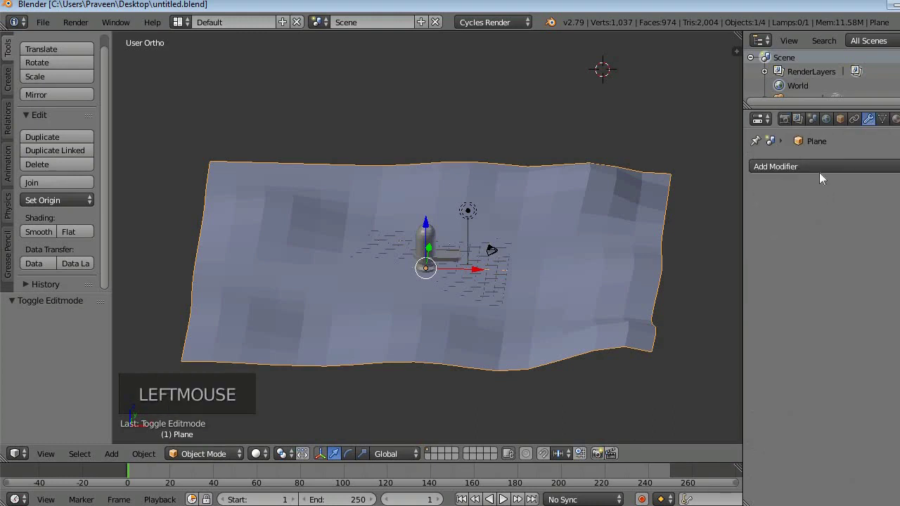
click(824, 170)
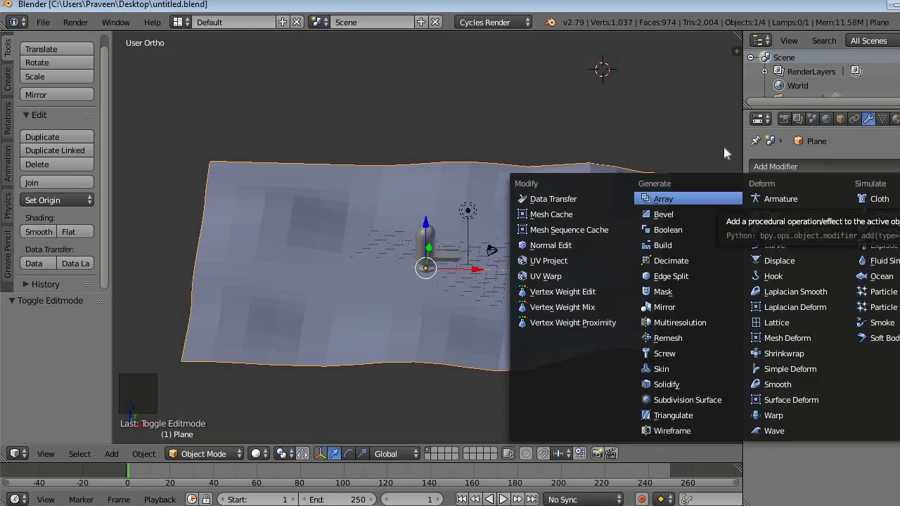
click(817, 175)
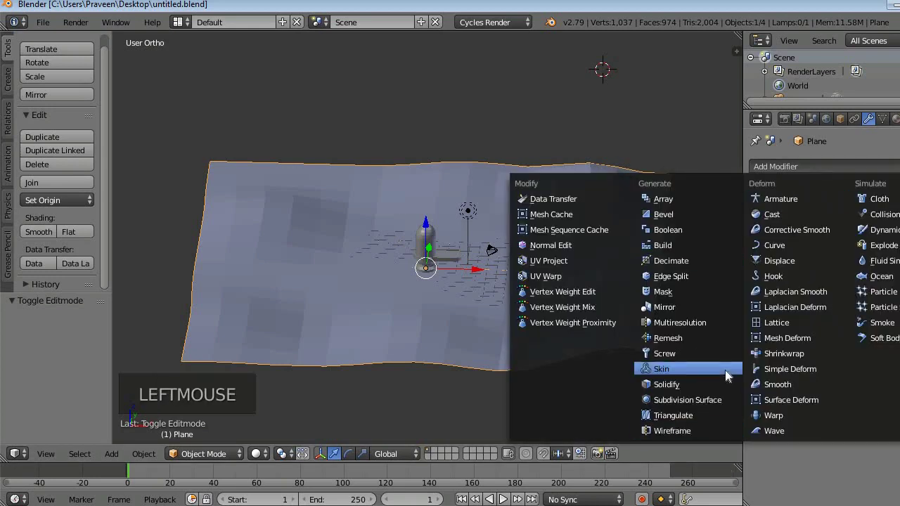